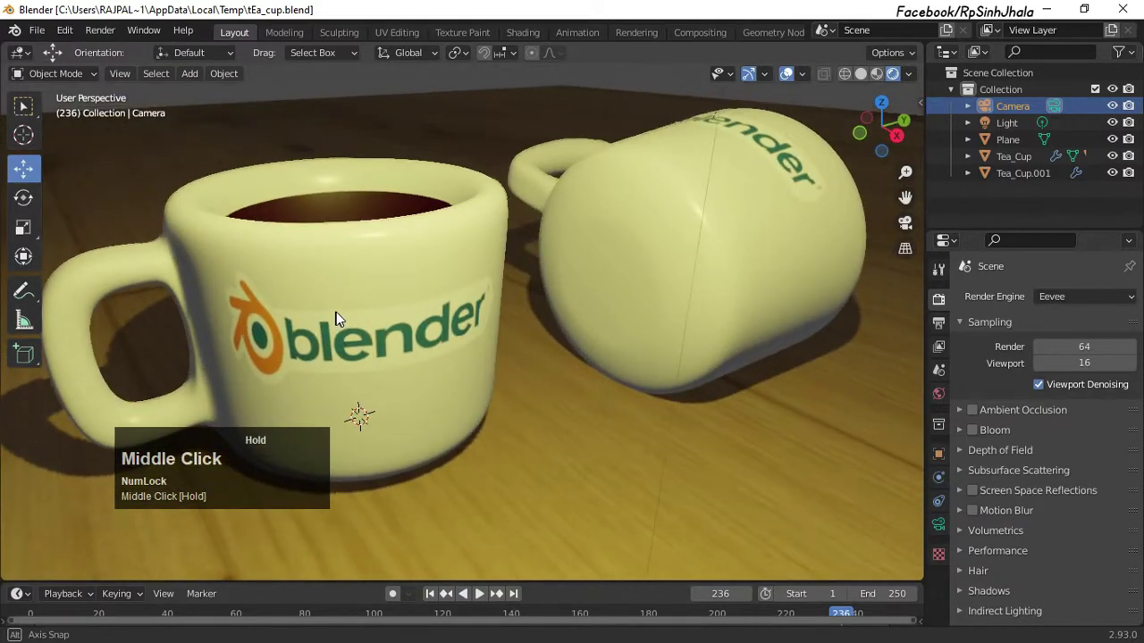
Start a new General scene and delete the default cube, keeping camera and light
scroll(down, 3)
click(49, 38)
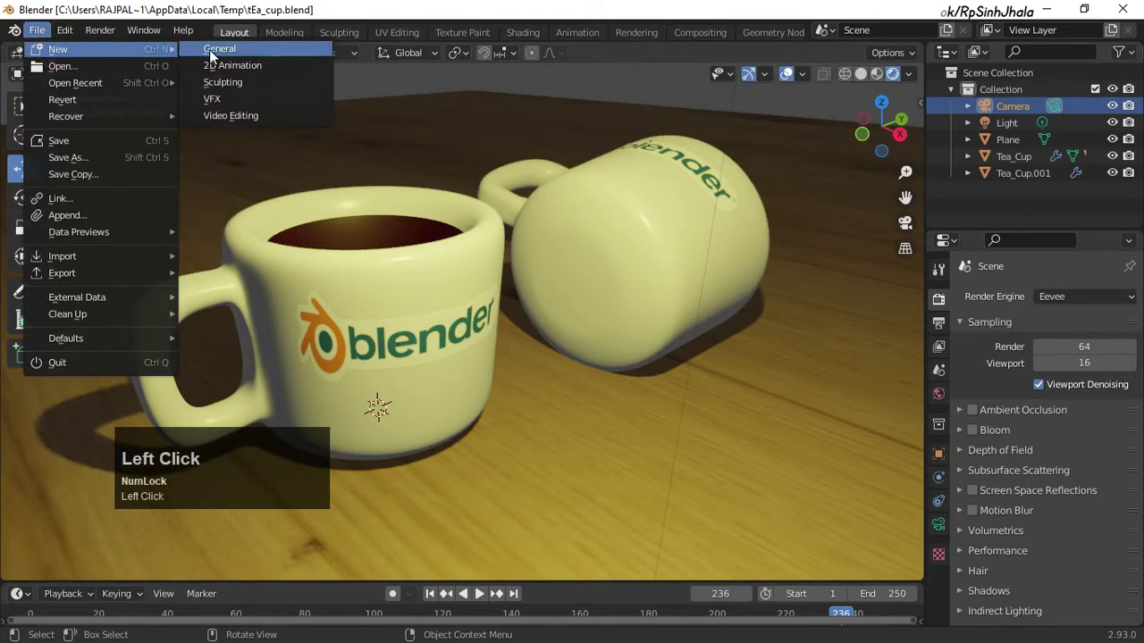
scroll(up, 3)
right_click(519, 271)
Add a circle mesh, extrude it up along Z into a tube and inset its filled base
click(477, 564)
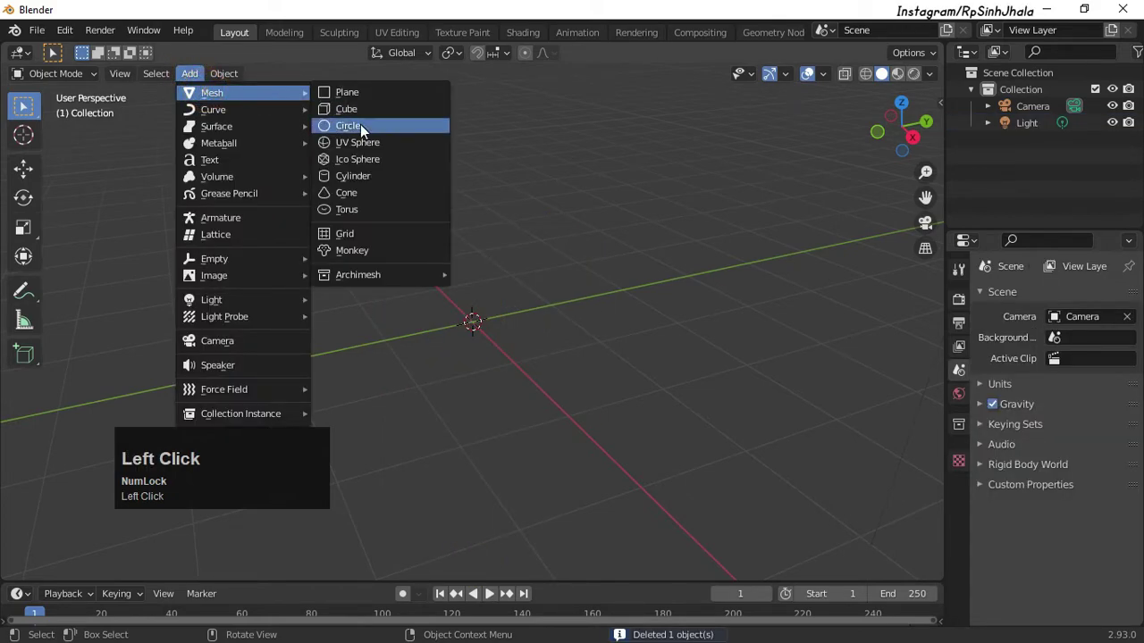
drag(703, 397, 583, 416)
key(Tab)
scroll(up, 3)
key(e)
key(z)
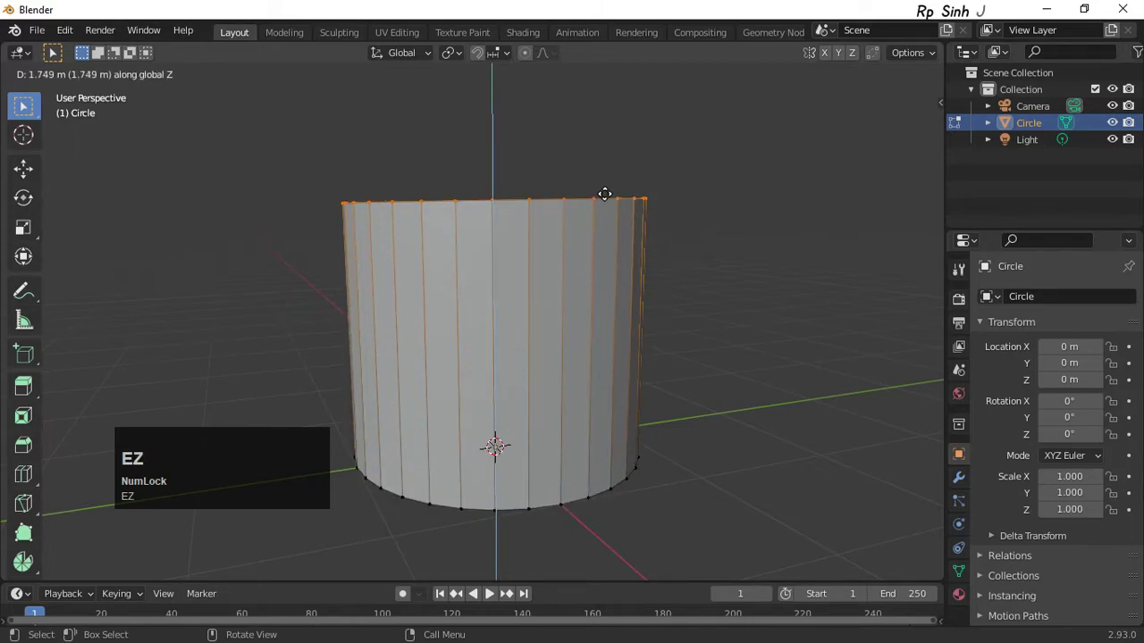
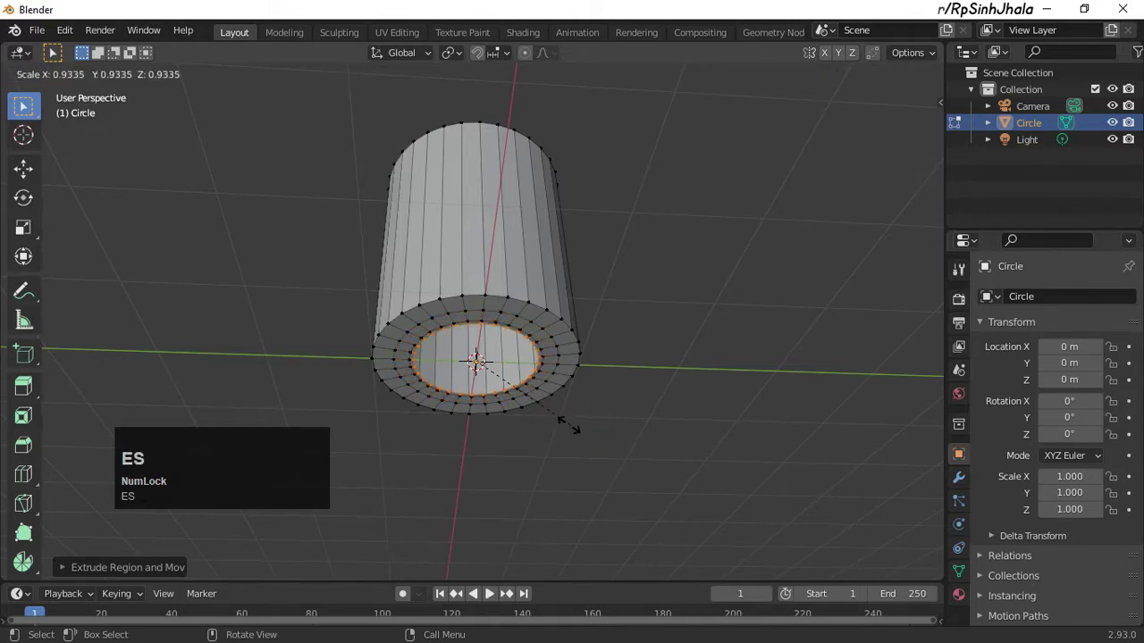
click(479, 352)
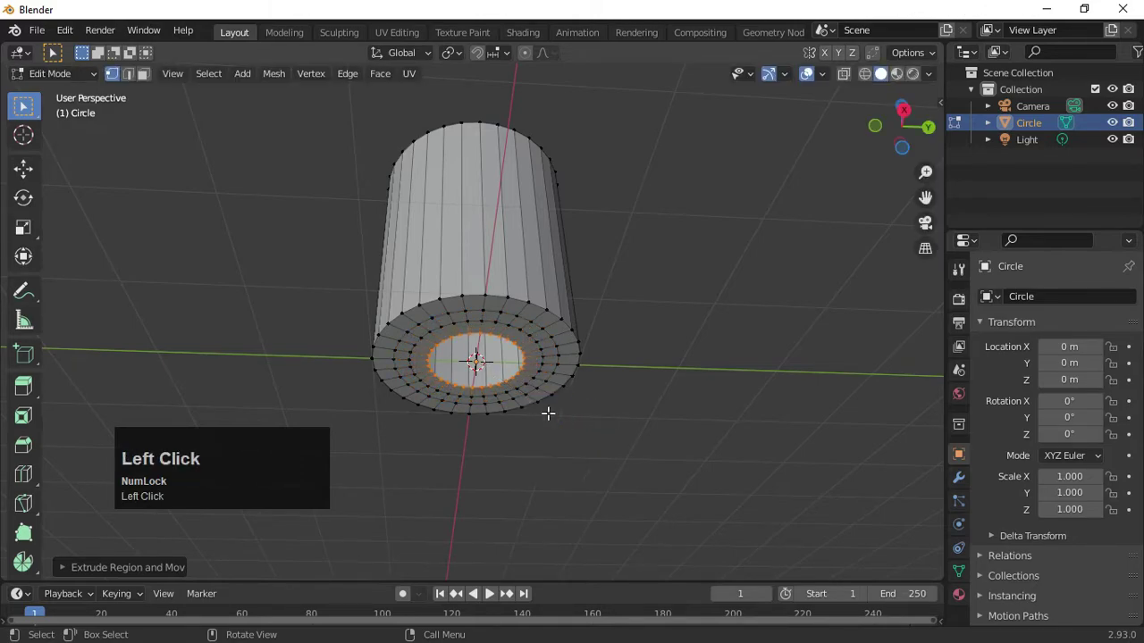
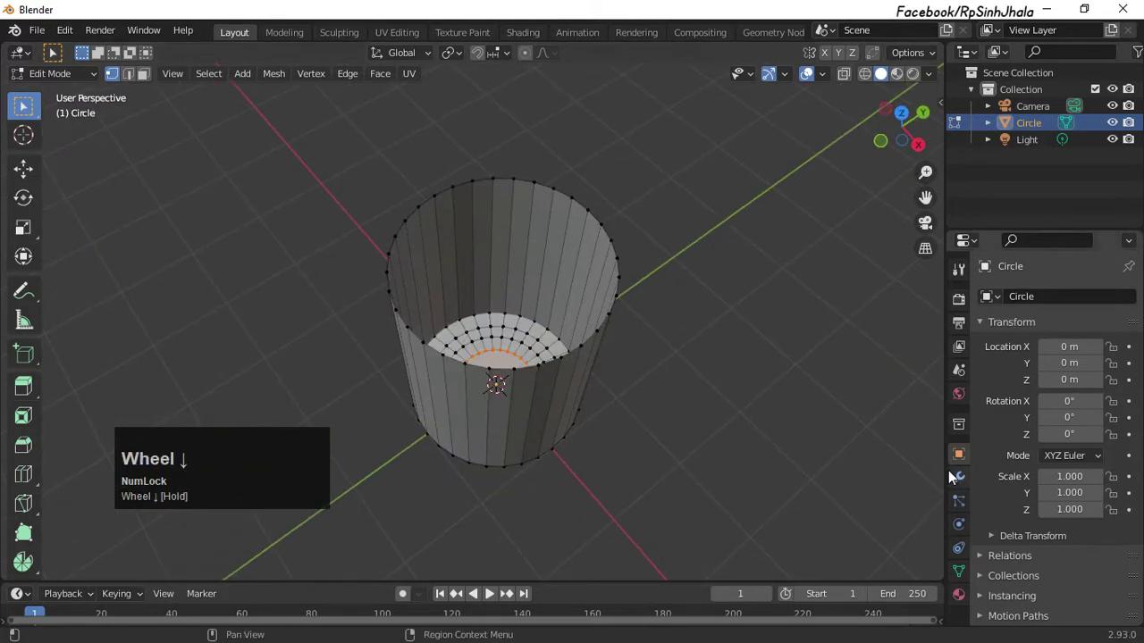
Add Solidify and level-2 Subdivision Surface modifiers to the cup and apply Solidify
click(967, 486)
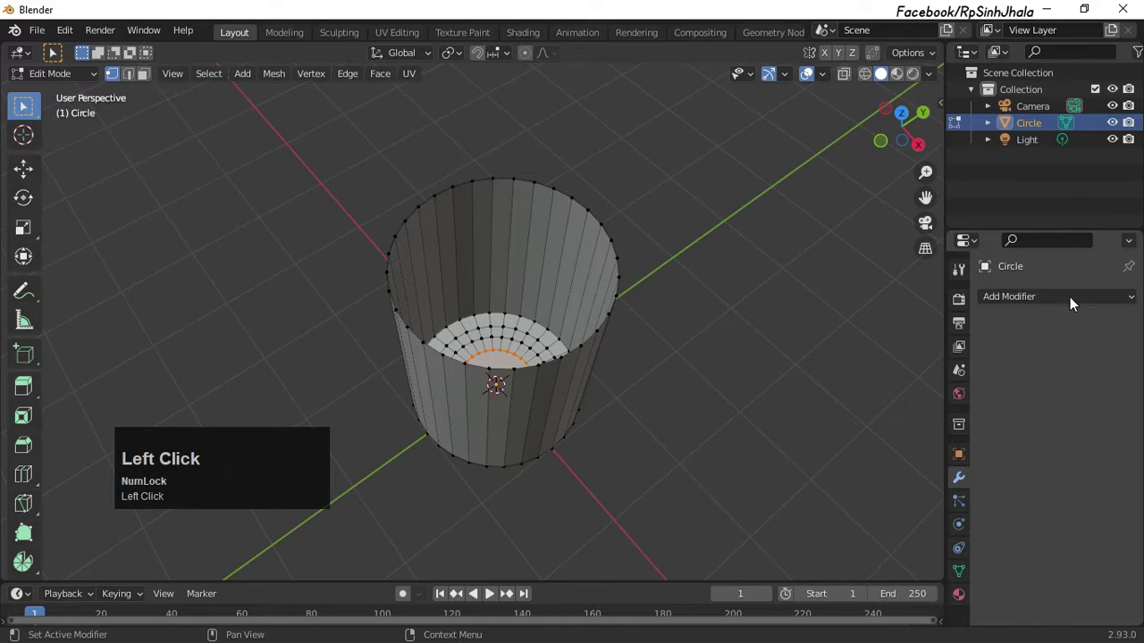
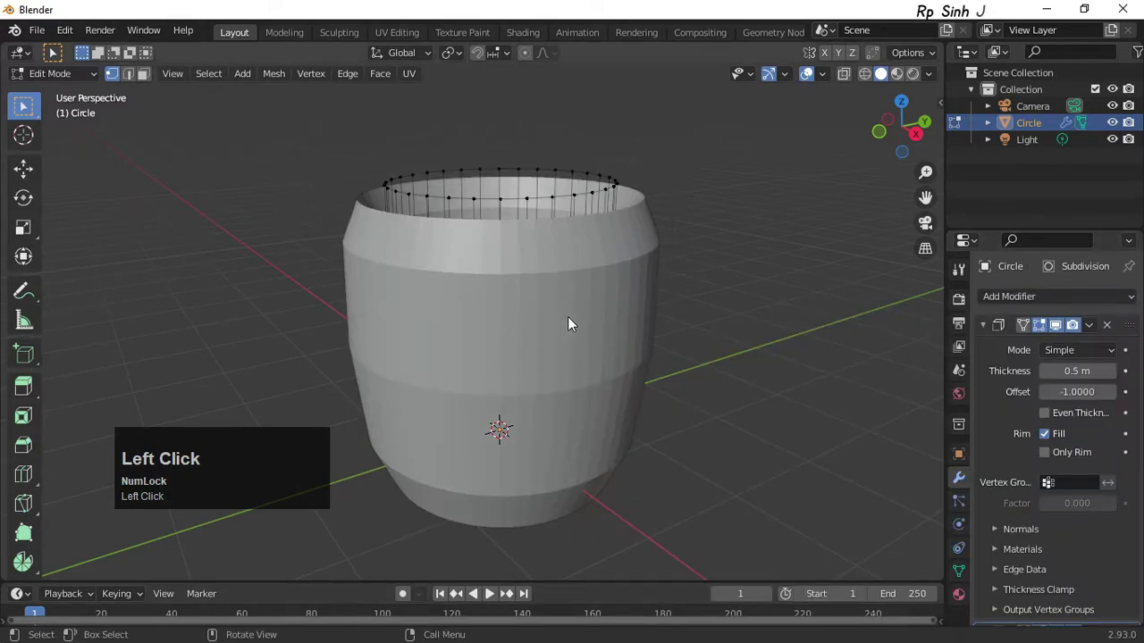
scroll(down, 3)
scroll(up, 3)
click(986, 303)
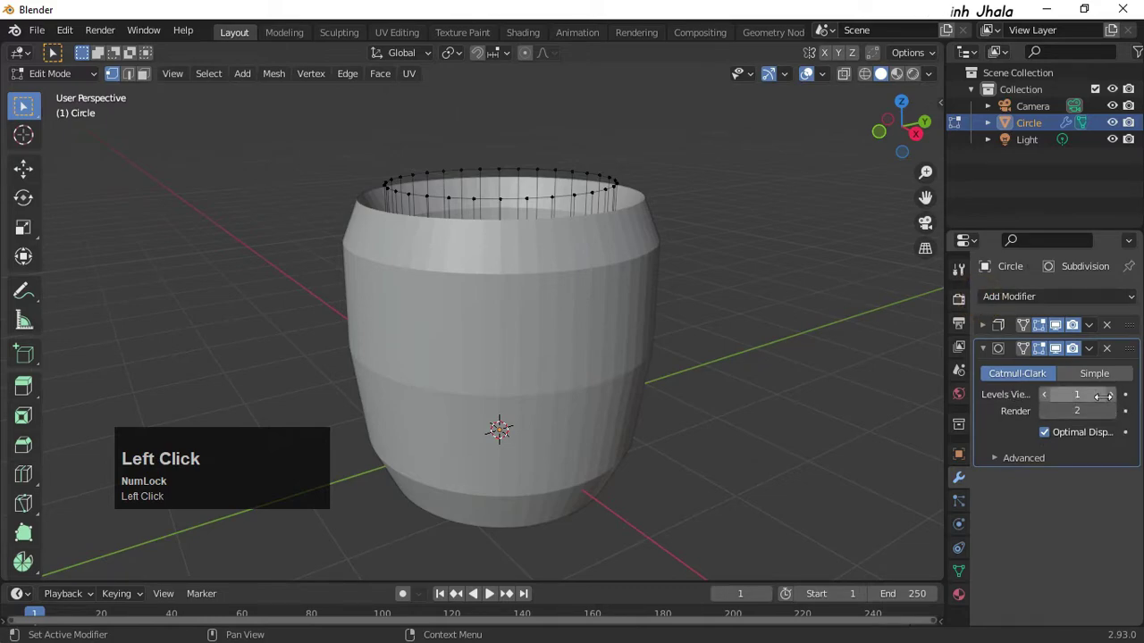
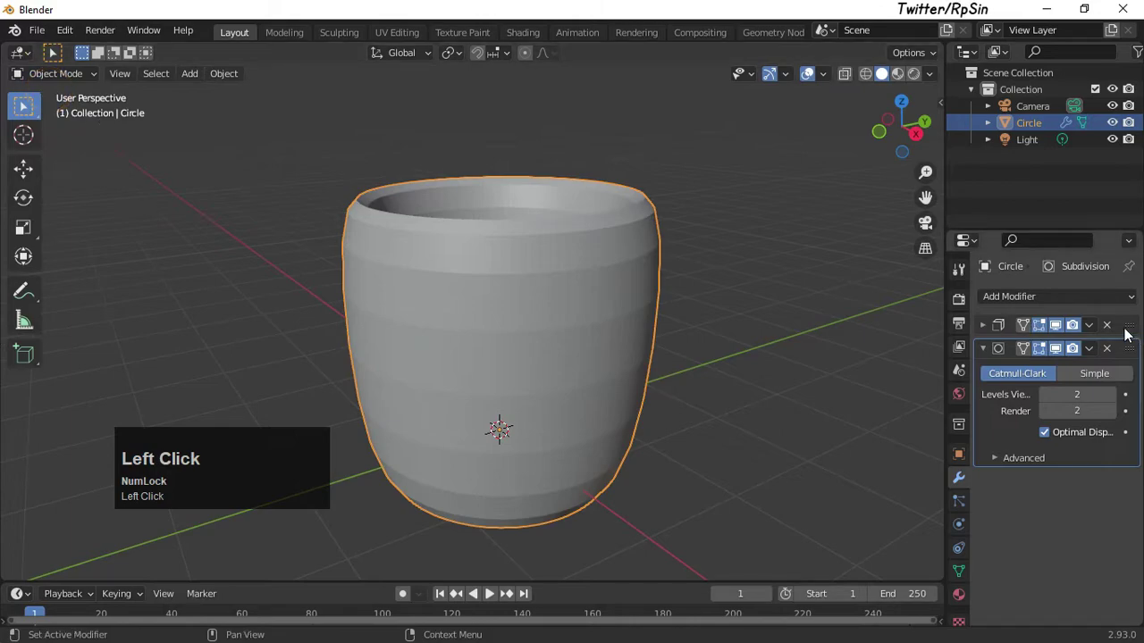
click(1093, 330)
right_click(490, 269)
click(438, 64)
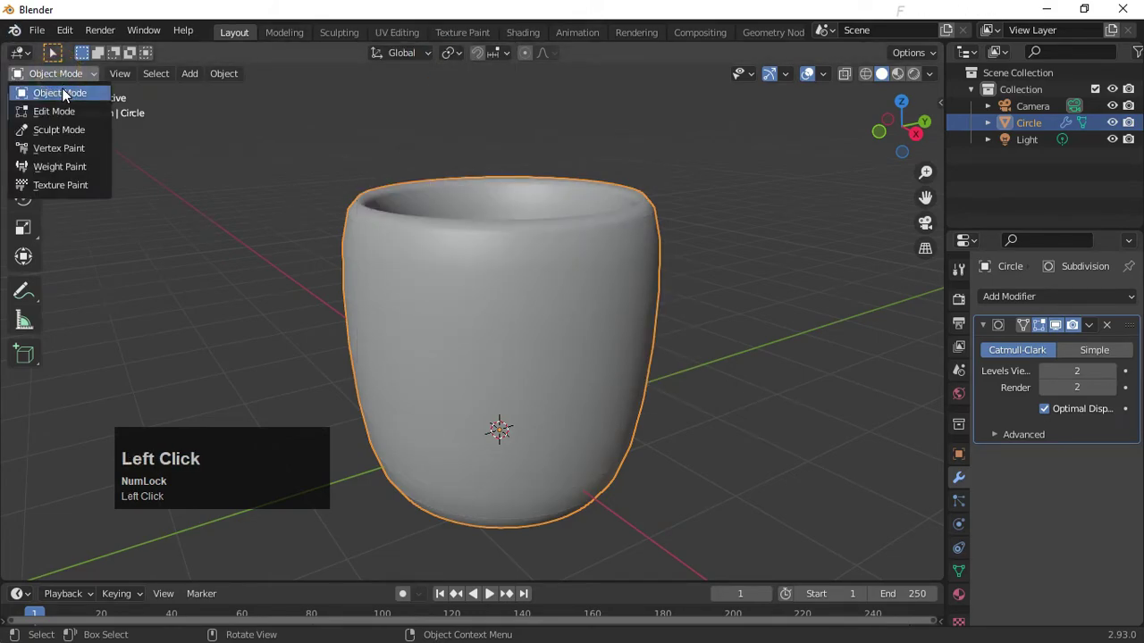
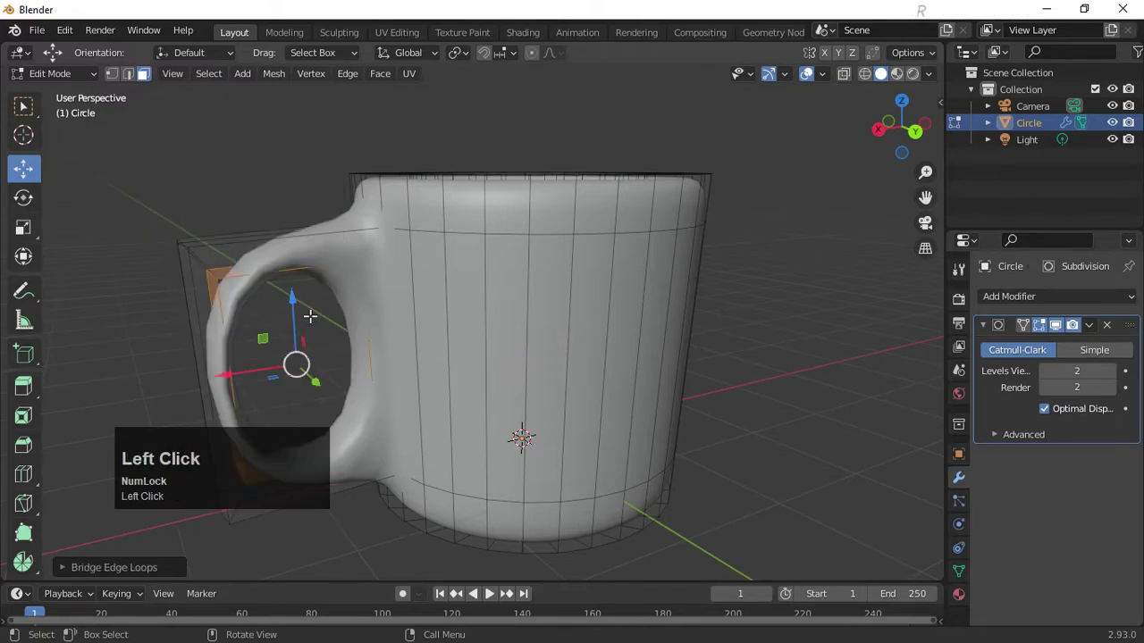
Scale the end face of the extruded handle to shape the mug handle
key(s)
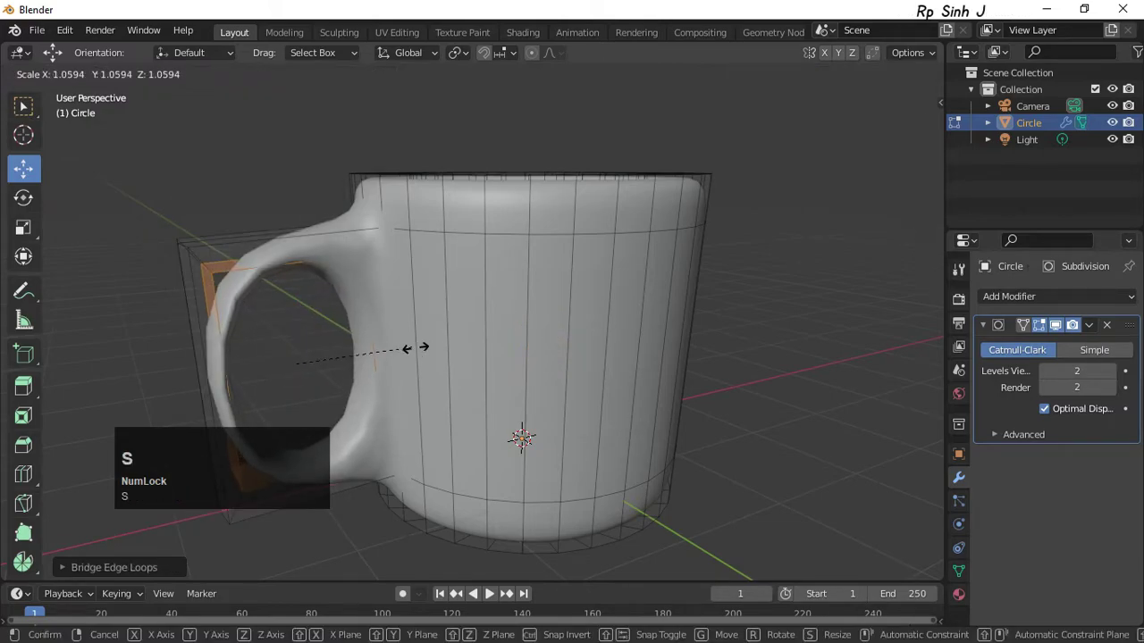
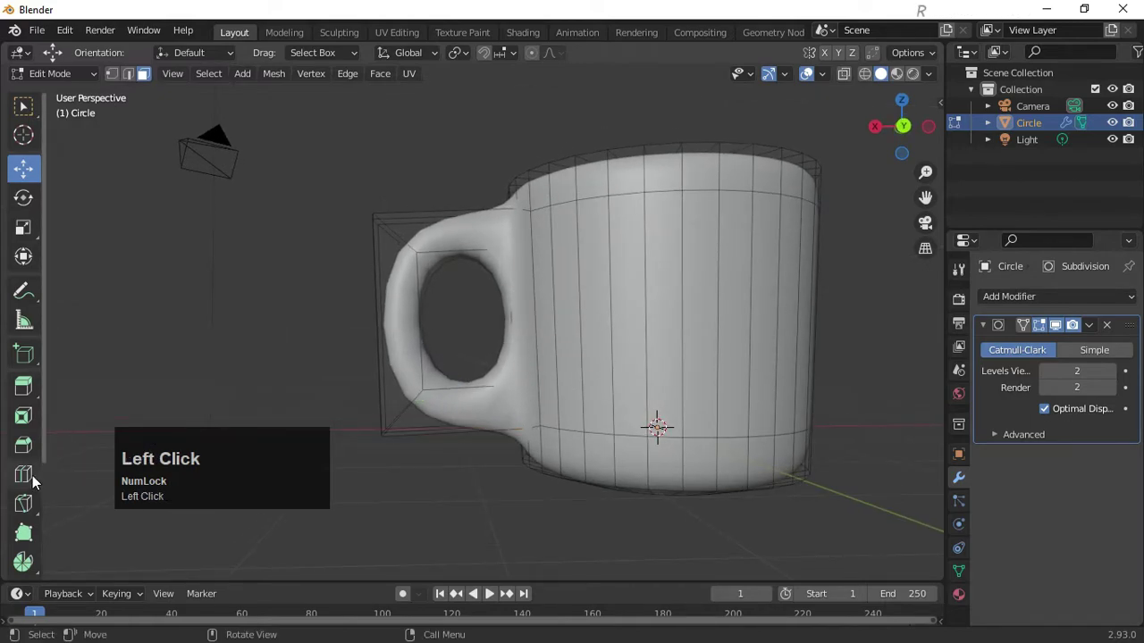
Cut an extra edge loop across the mug handle
click(35, 479)
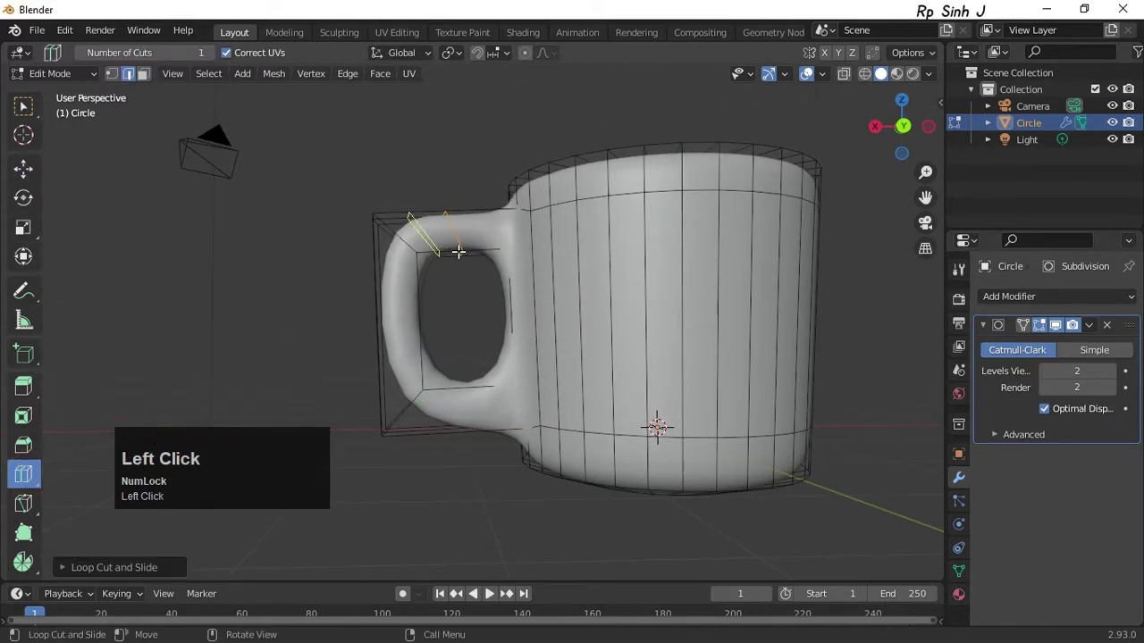
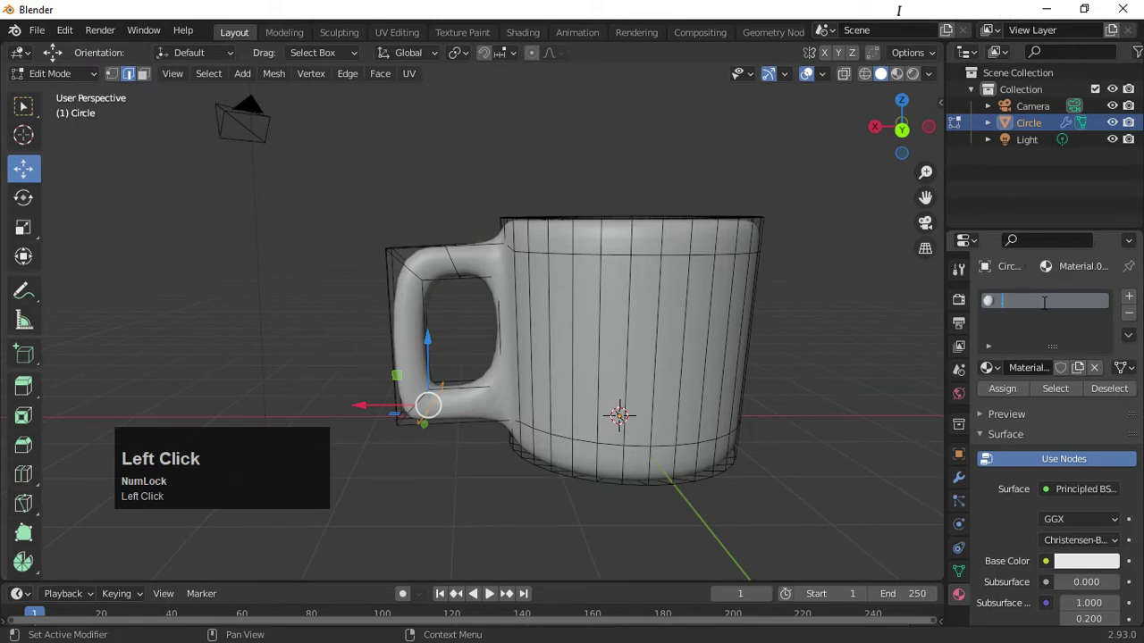
Rename the mug's material to Tea_Cup_M
key(shift+t)
key(e)
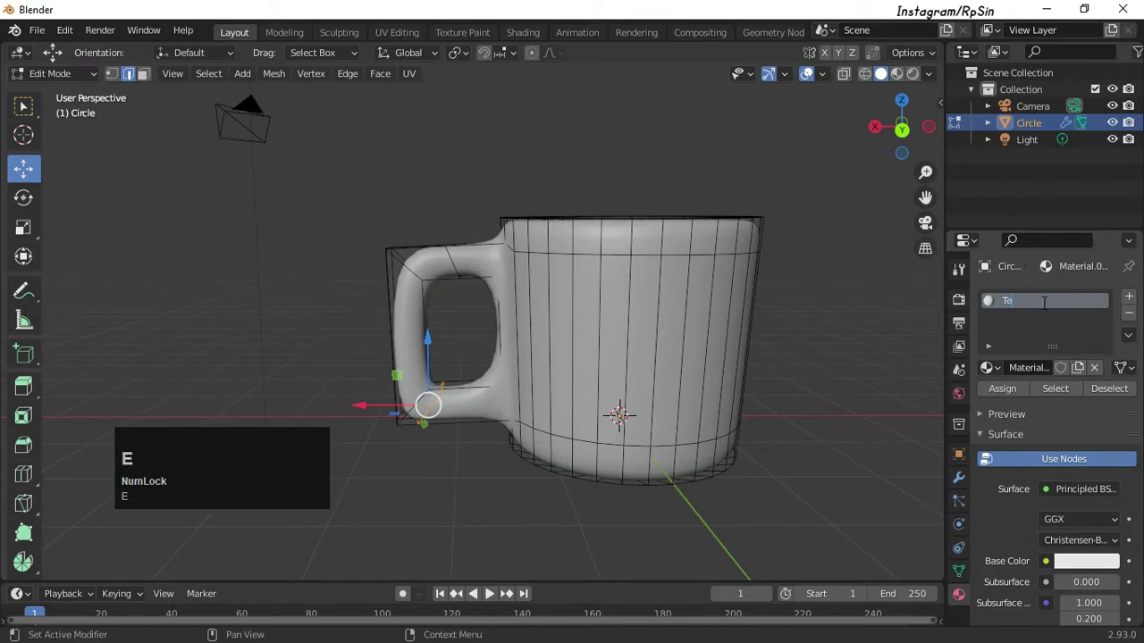
key(a)
key(shift+-)
key(shift+c)
key(u)
key(Up)
key(shift+-)
key(shift+m)
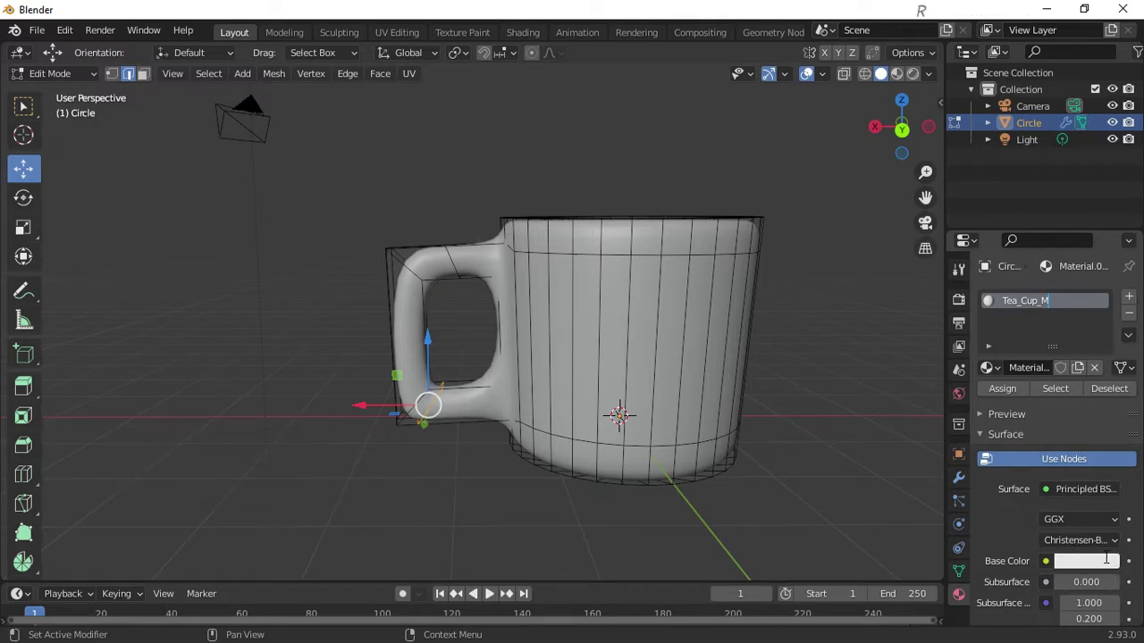
click(1110, 563)
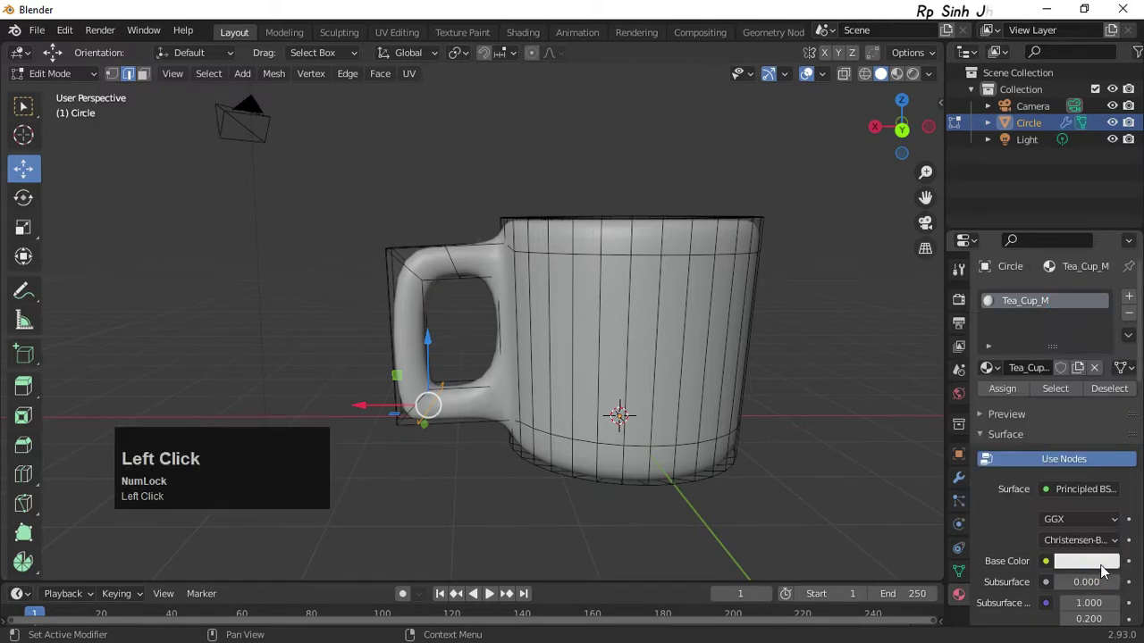
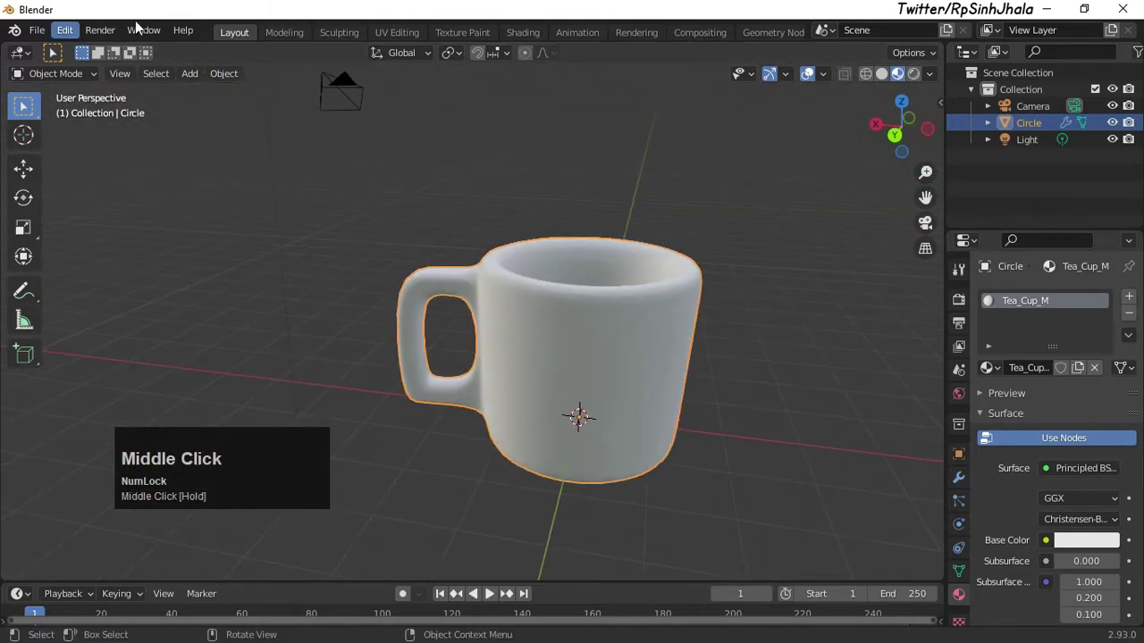
Add a plane under the mug and scale it about 14x into a floor
click(192, 85)
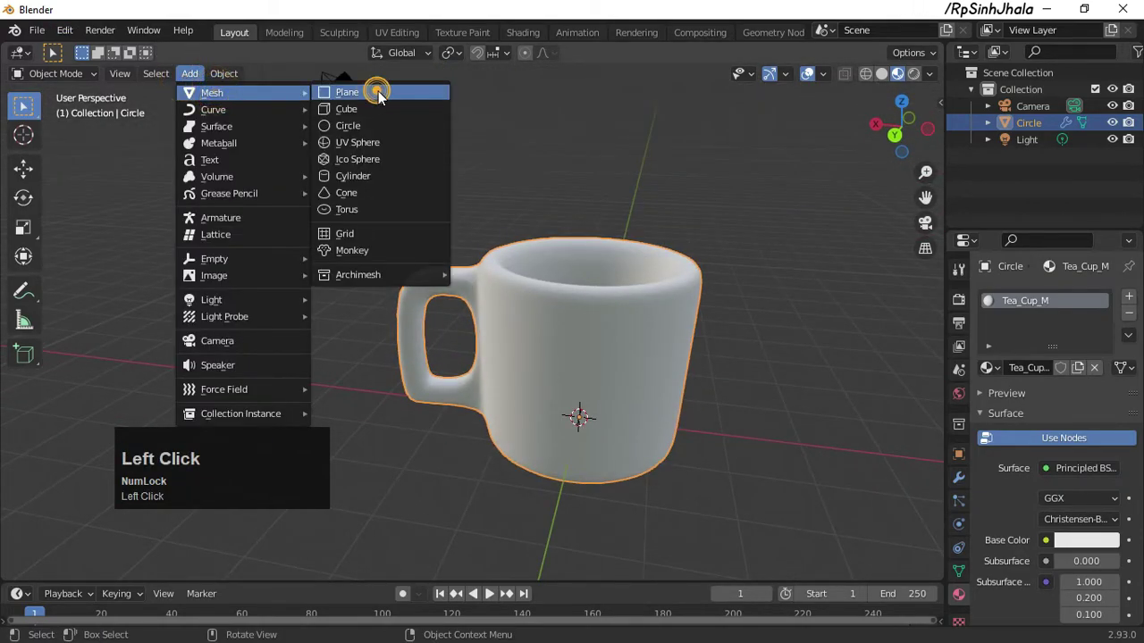
scroll(down, 3)
middle_click(609, 200)
key(s)
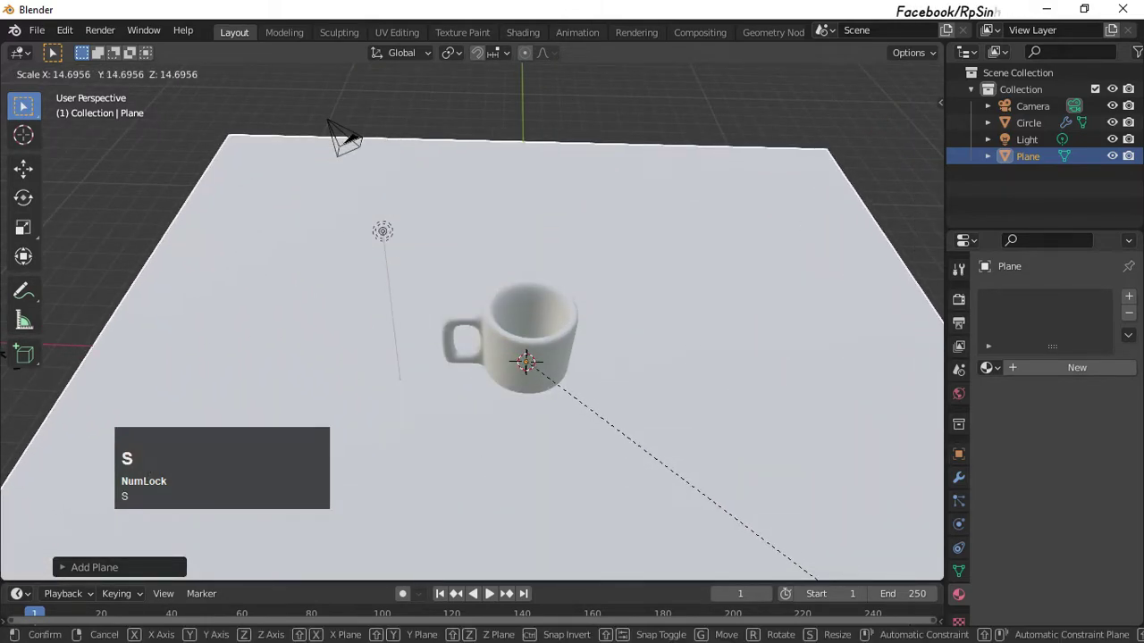
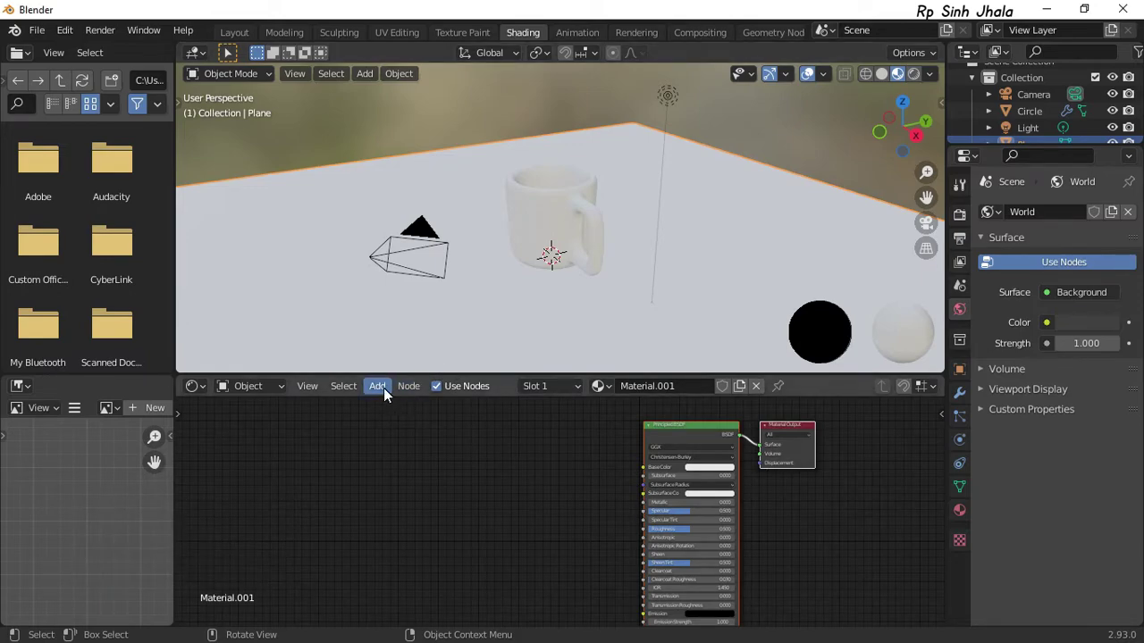
Delete the accidentally added Magic Texture node and reopen the texture node list
click(387, 390)
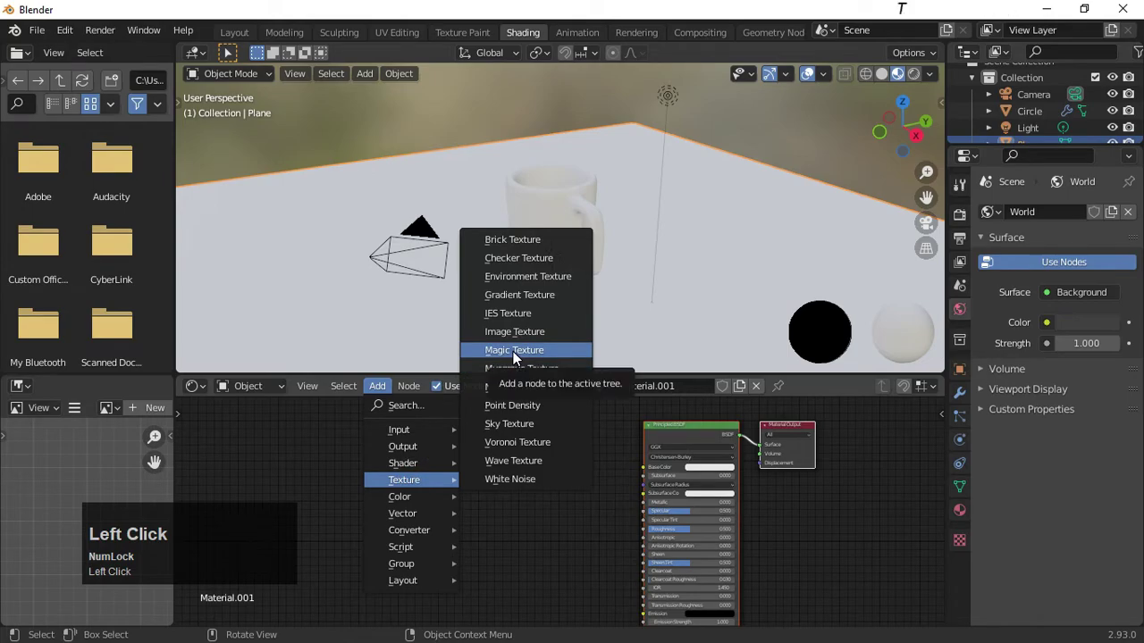
click(518, 356)
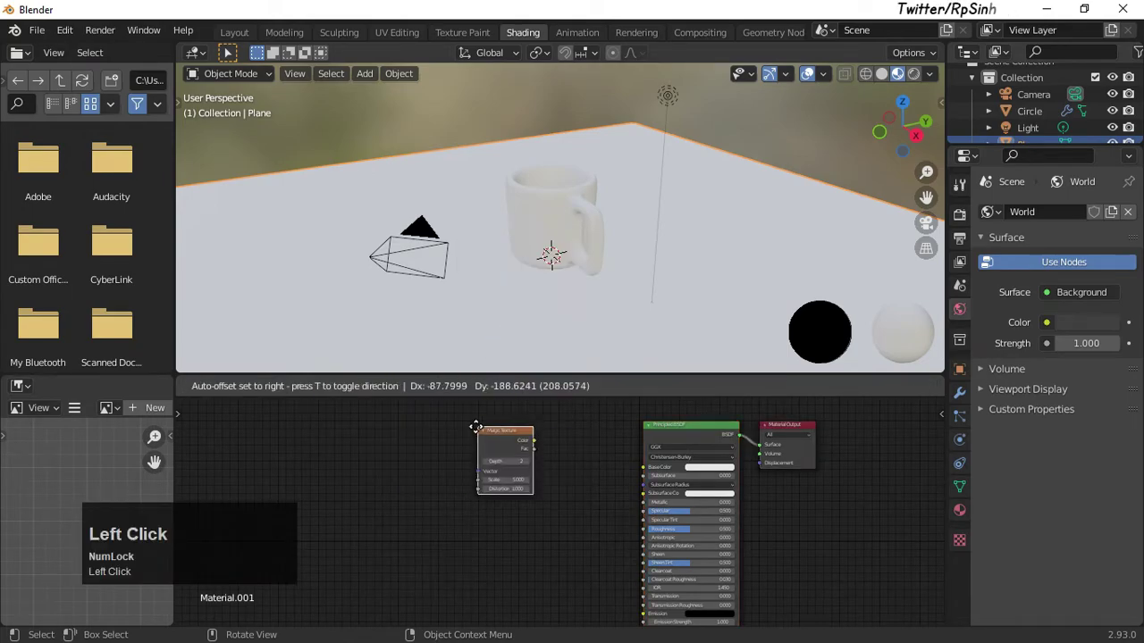
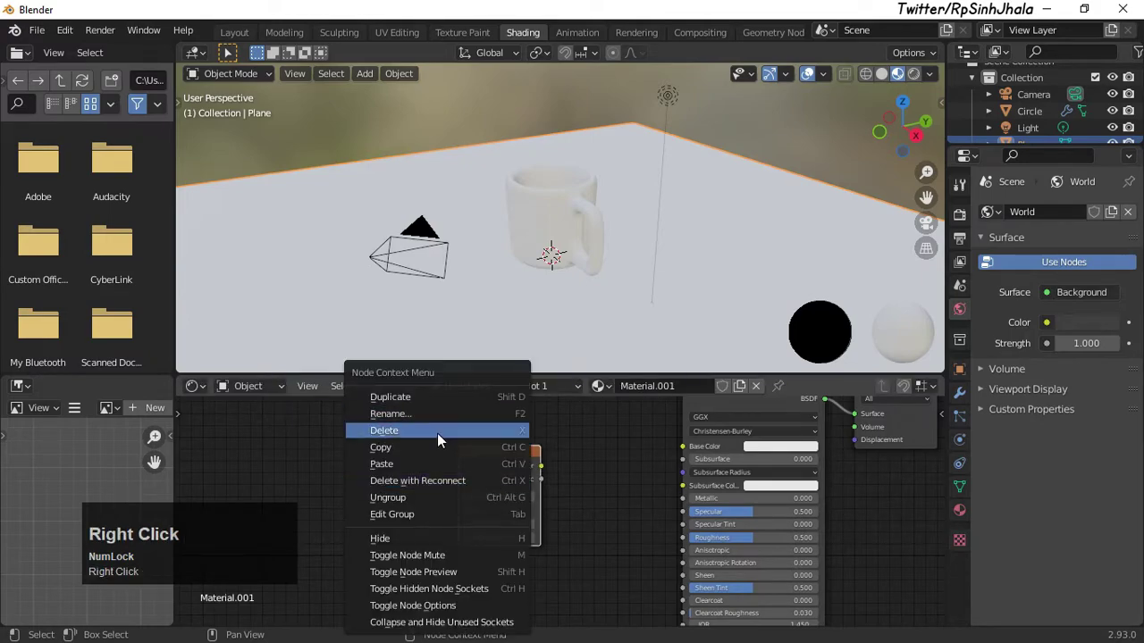
click(421, 442)
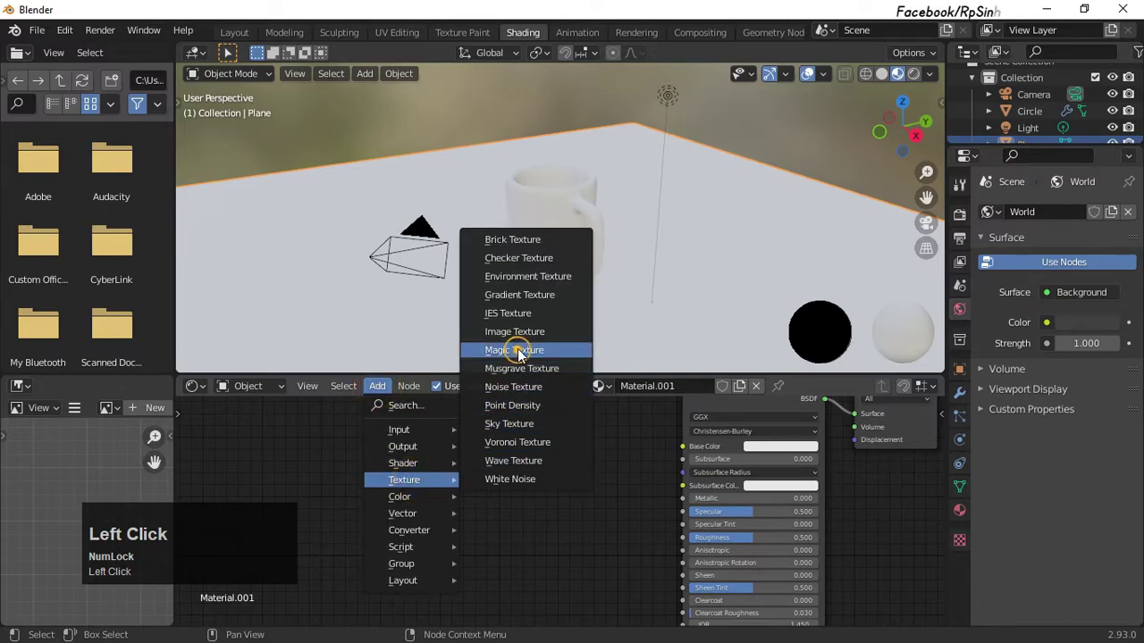
right_click(408, 449)
Add an Image Texture node and browse to the Desktop blend texture folder
click(391, 394)
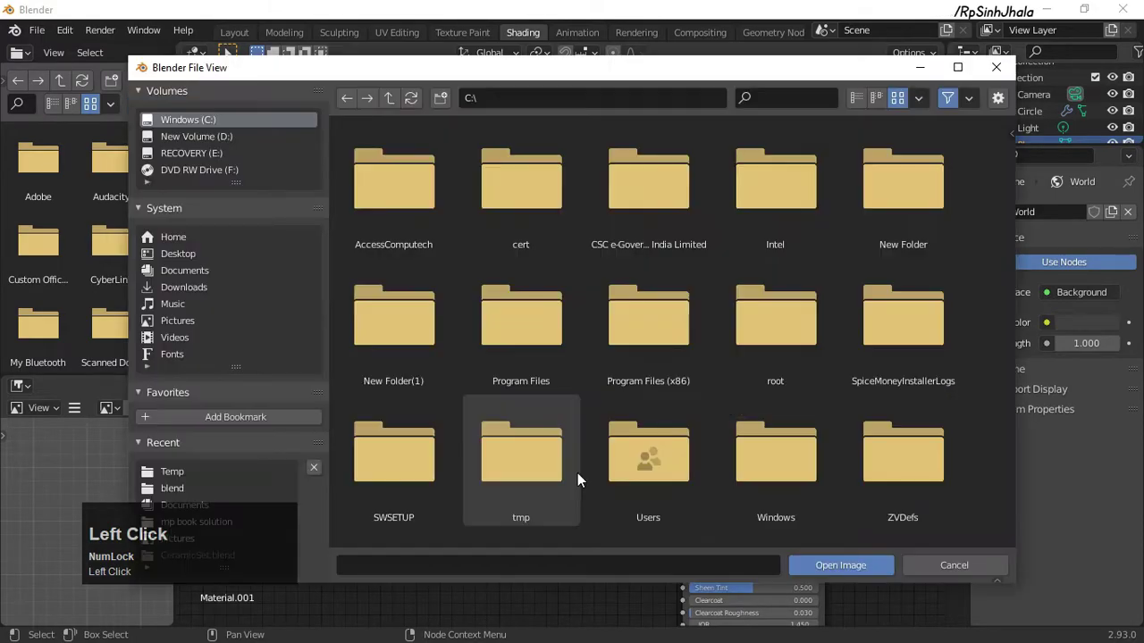
click(180, 264)
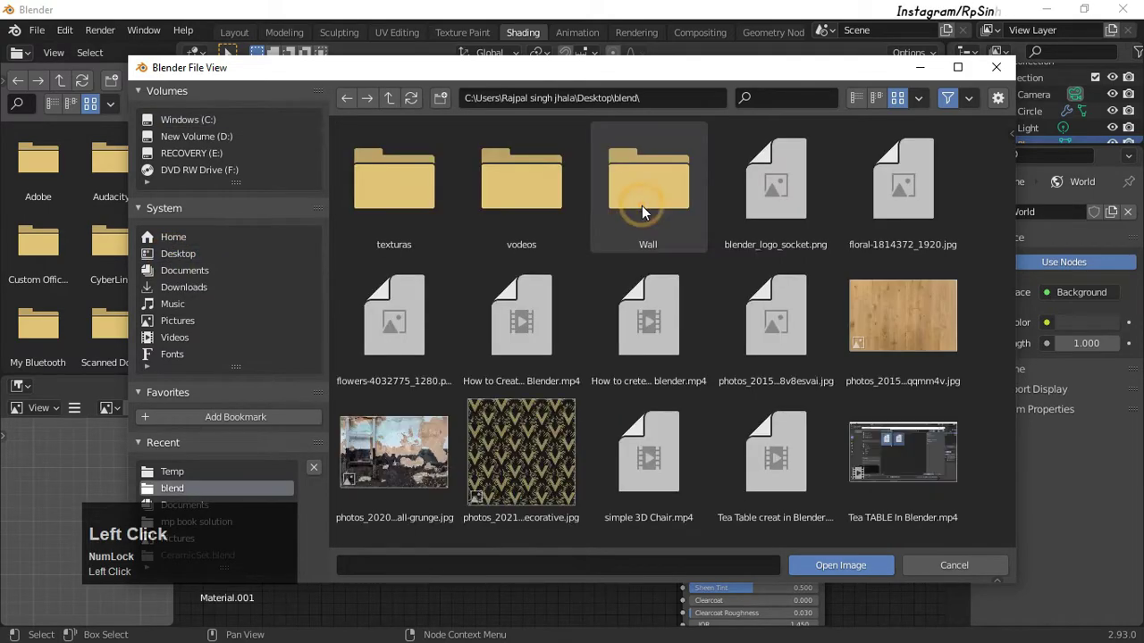
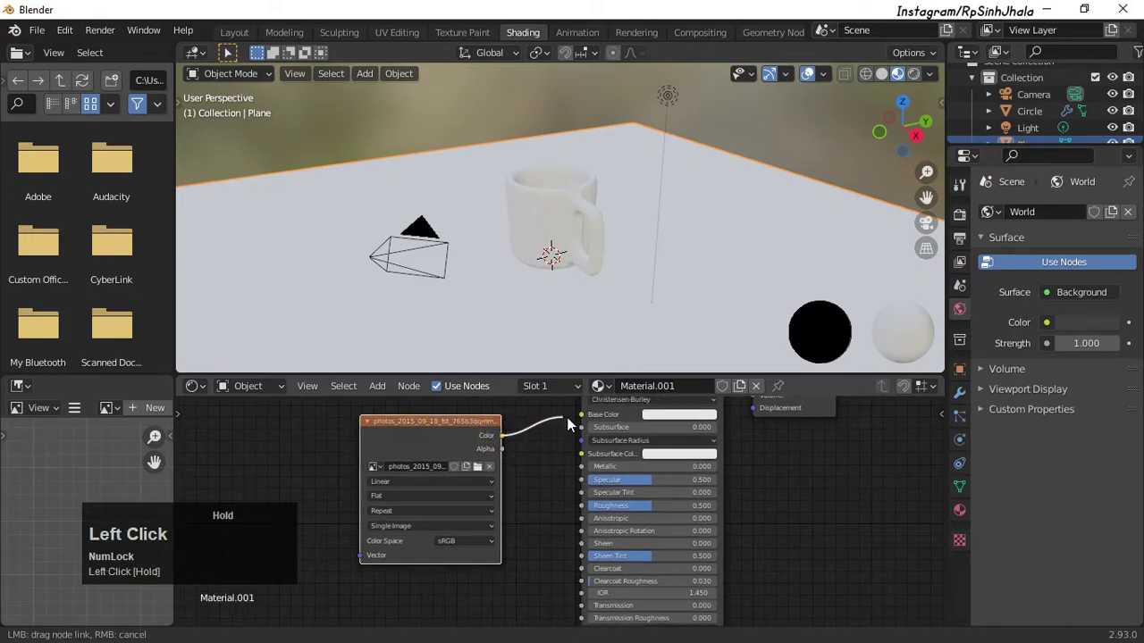
Link the wood image's Color output to the floor material's Base Color
scroll(up, 3)
click(389, 503)
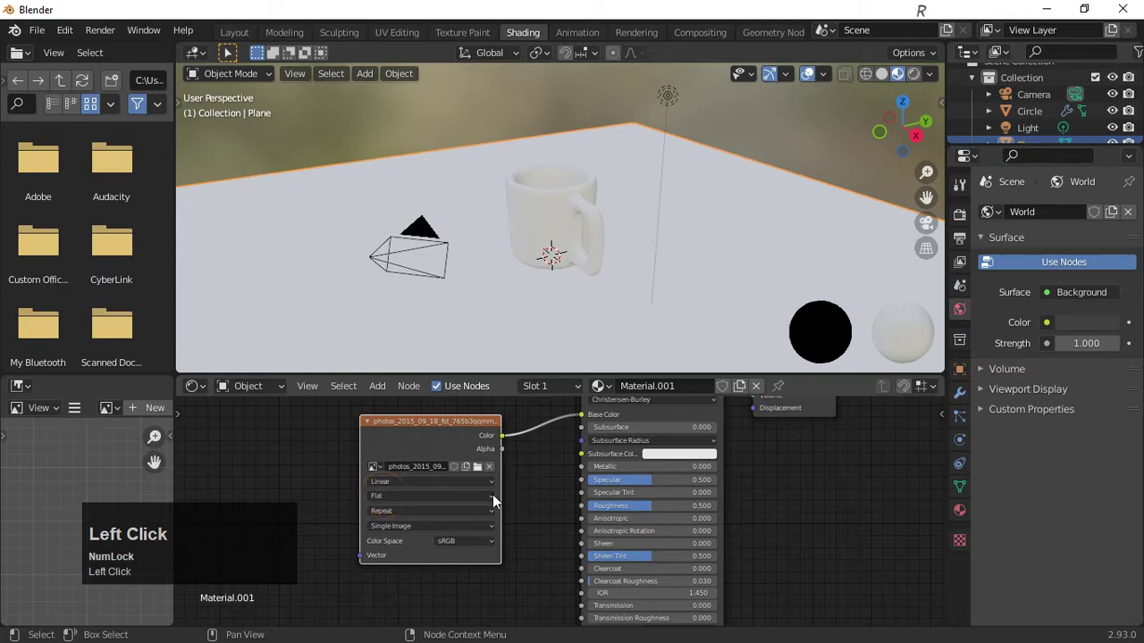
scroll(up, 3)
click(418, 491)
scroll(down, 3)
middle_click(554, 480)
scroll(down, 3)
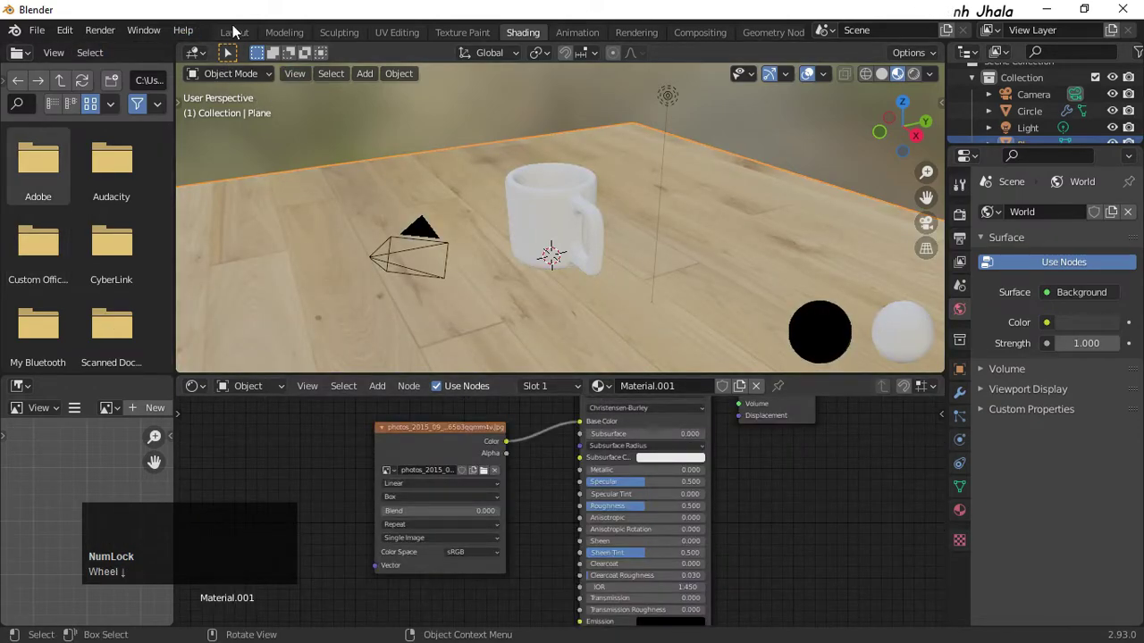
Return to the Layout workspace and orbit in close on the mug over the wood floor
click(237, 34)
scroll(up, 3)
scroll(down, 3)
drag(515, 276, 543, 373)
scroll(up, 3)
drag(623, 376, 714, 233)
Search the add-ons for 'image' in Preferences and enable Import Images as Planes
click(714, 232)
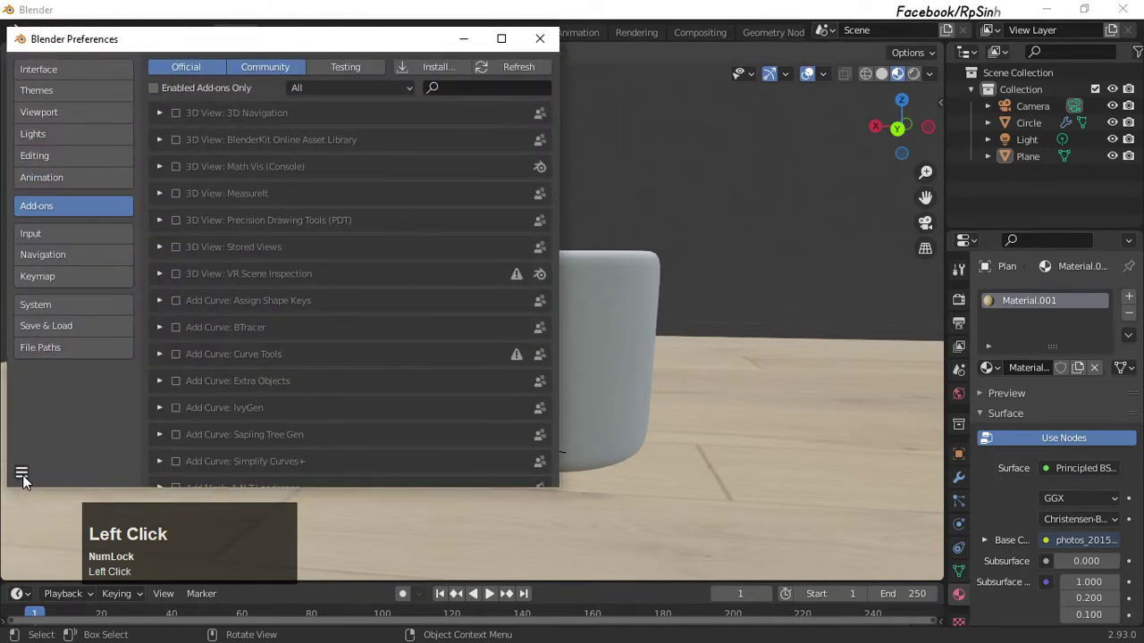
click(26, 477)
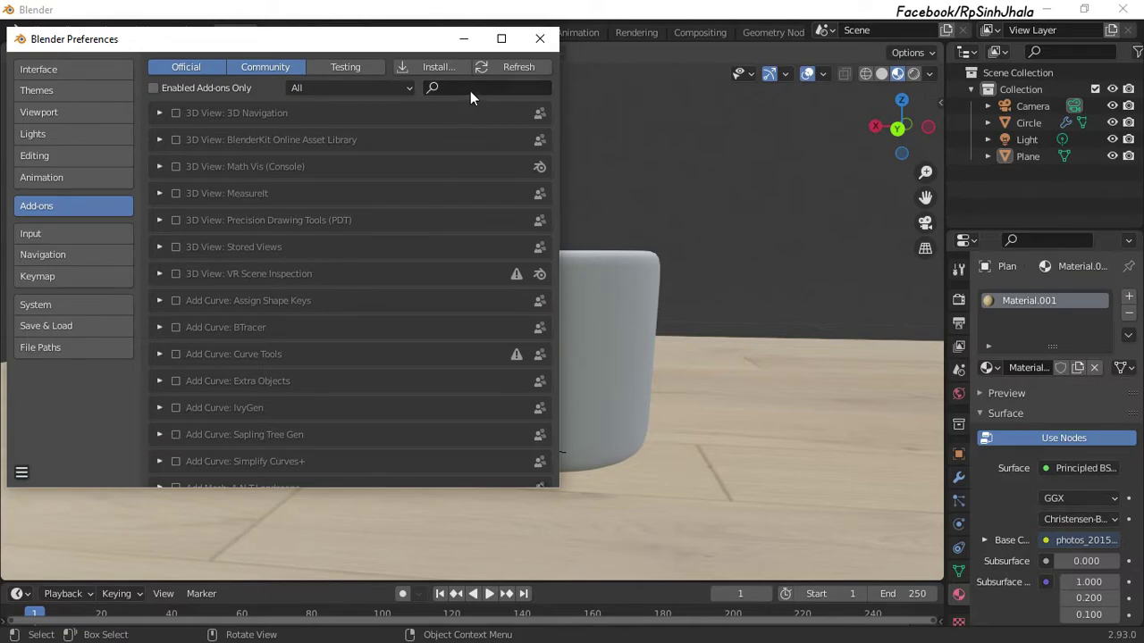
click(476, 96)
text(ima)
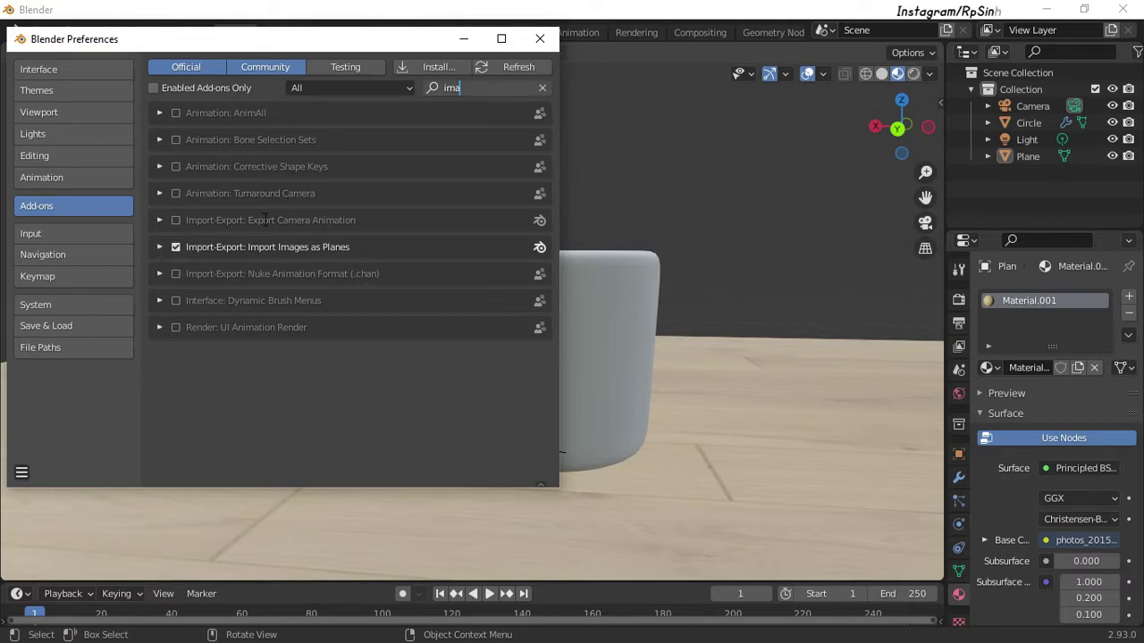
key(g)
text(ge)
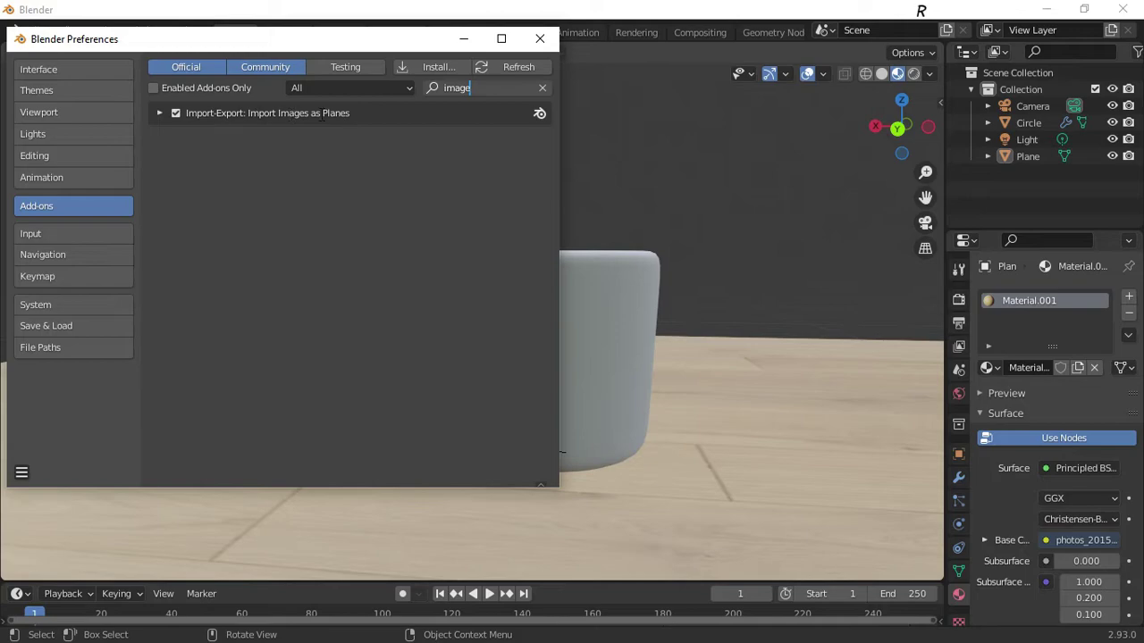
click(178, 120)
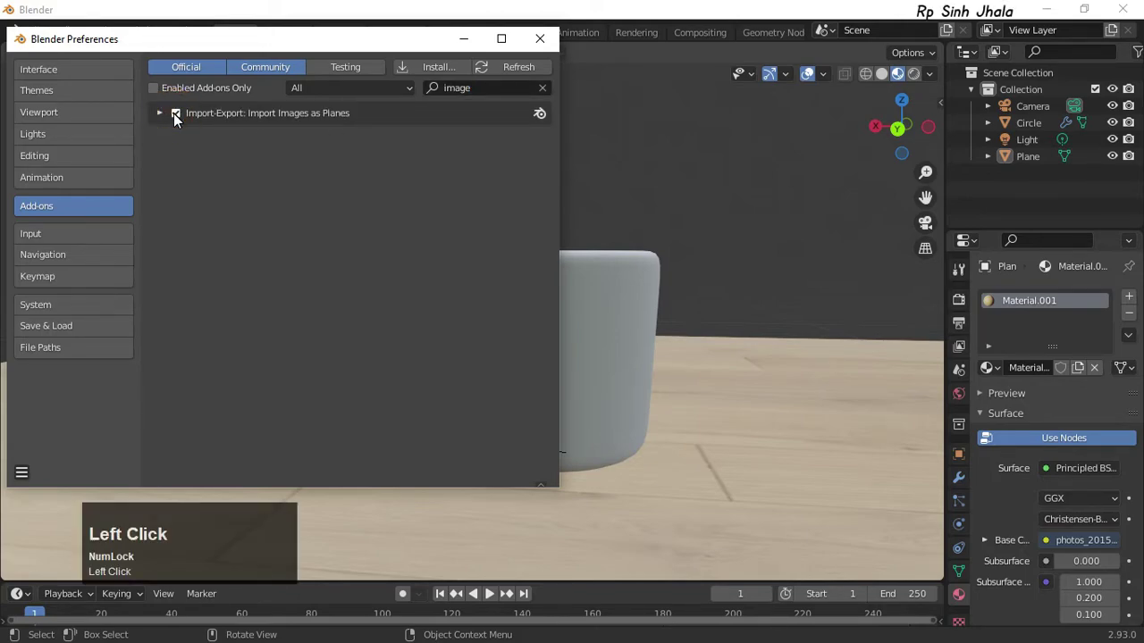
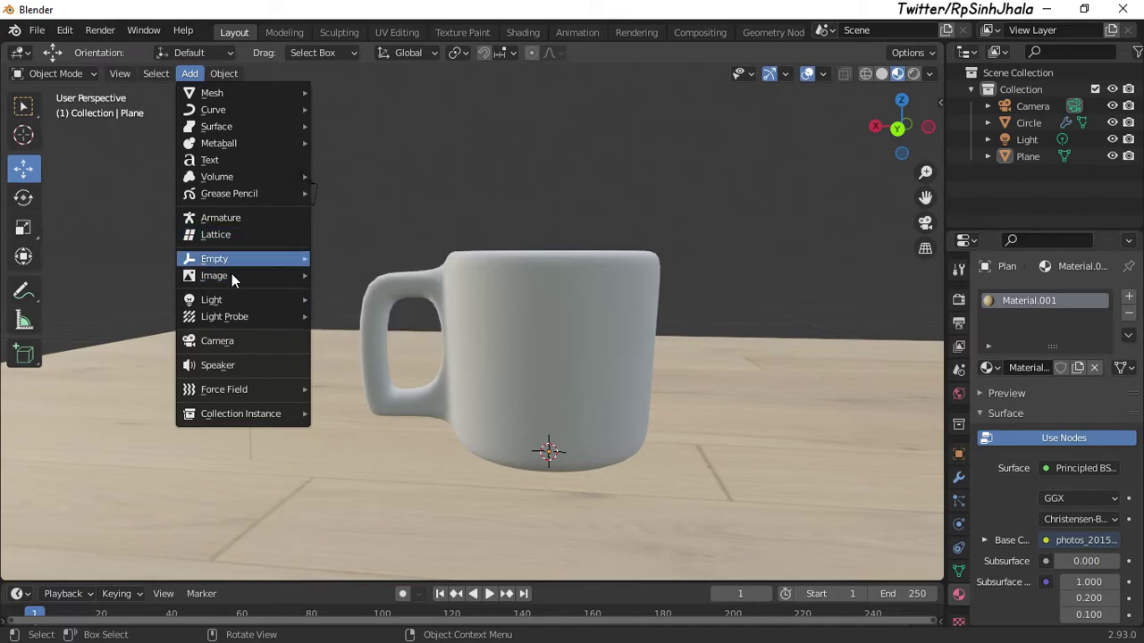
Import blender_logo_socket.png from Desktop > blend as an image plane via Add > Image
click(232, 278)
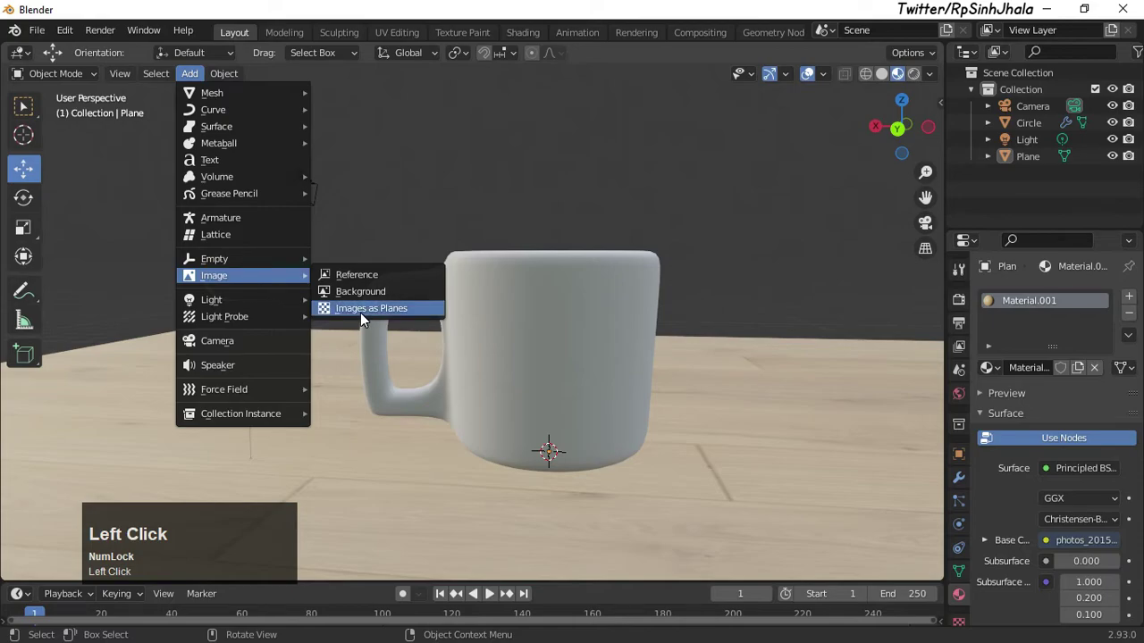
click(365, 317)
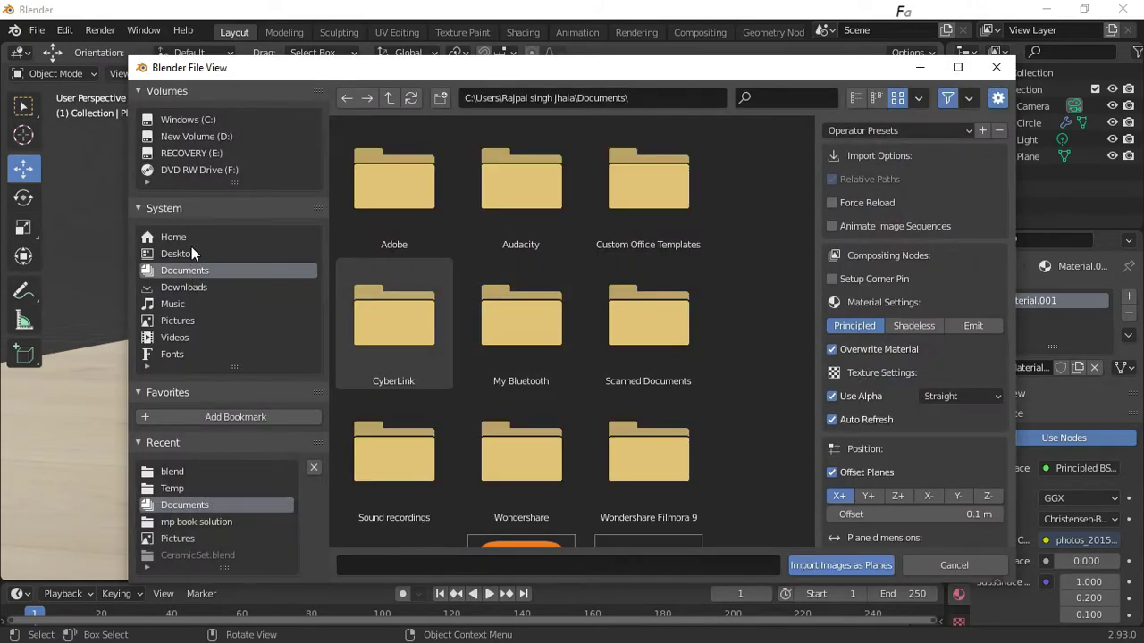
double_click(192, 264)
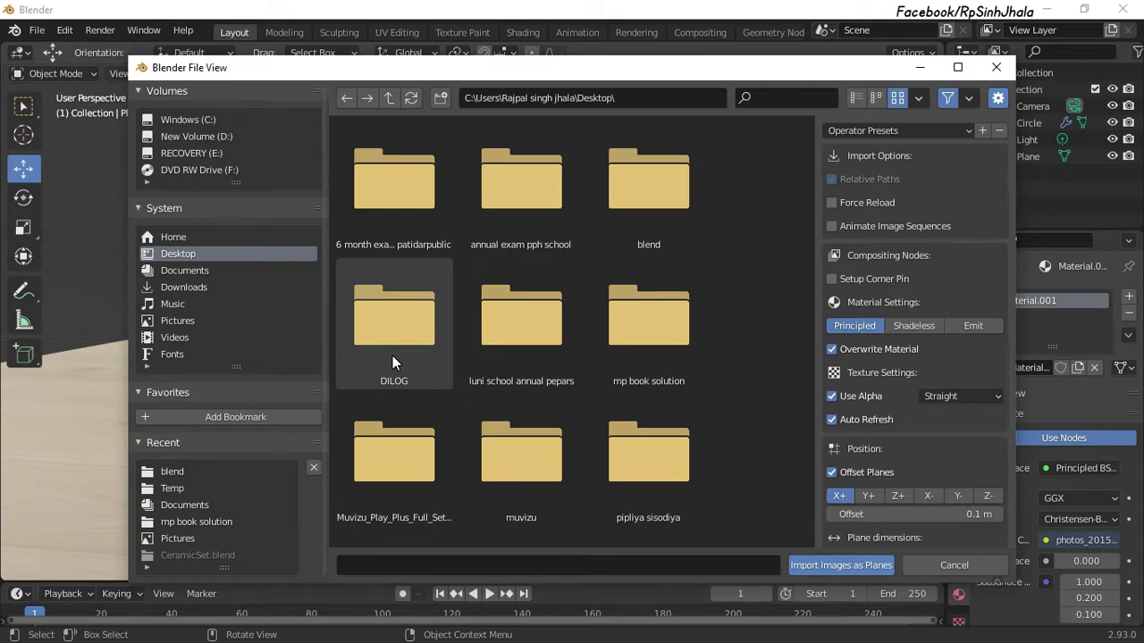
click(672, 201)
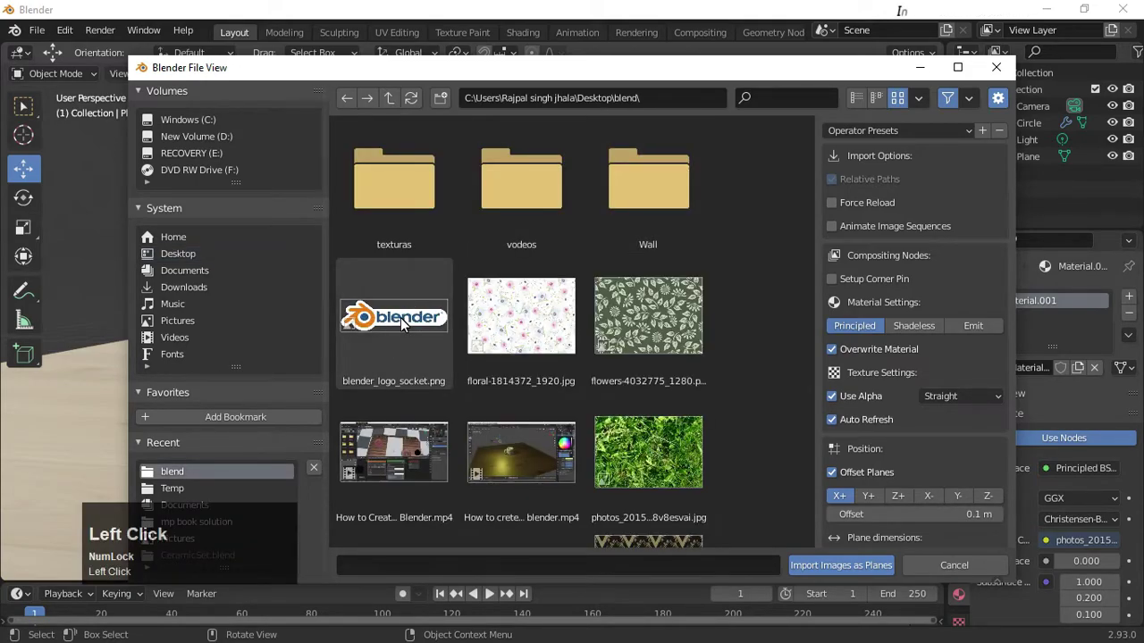
click(405, 324)
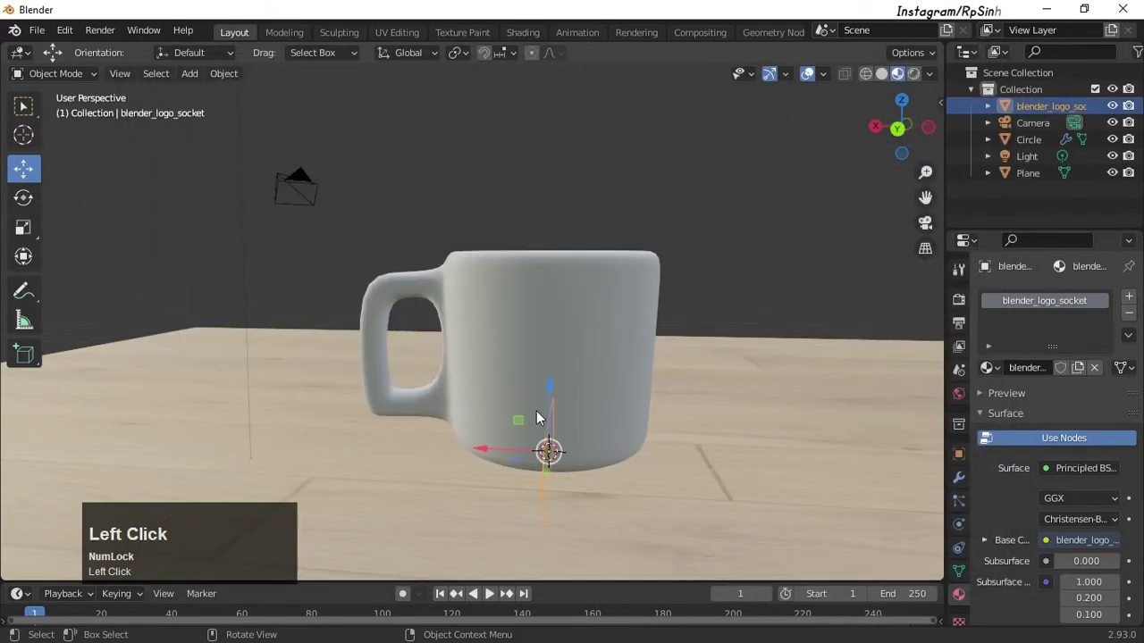
Rotate the logo plane 90 degrees around Z so it stands upright
drag(555, 389, 607, 355)
scroll(down, 3)
scroll(up, 3)
scroll(down, 3)
drag(591, 369, 467, 348)
drag(467, 349, 406, 416)
drag(406, 416, 568, 404)
key(r)
key(z)
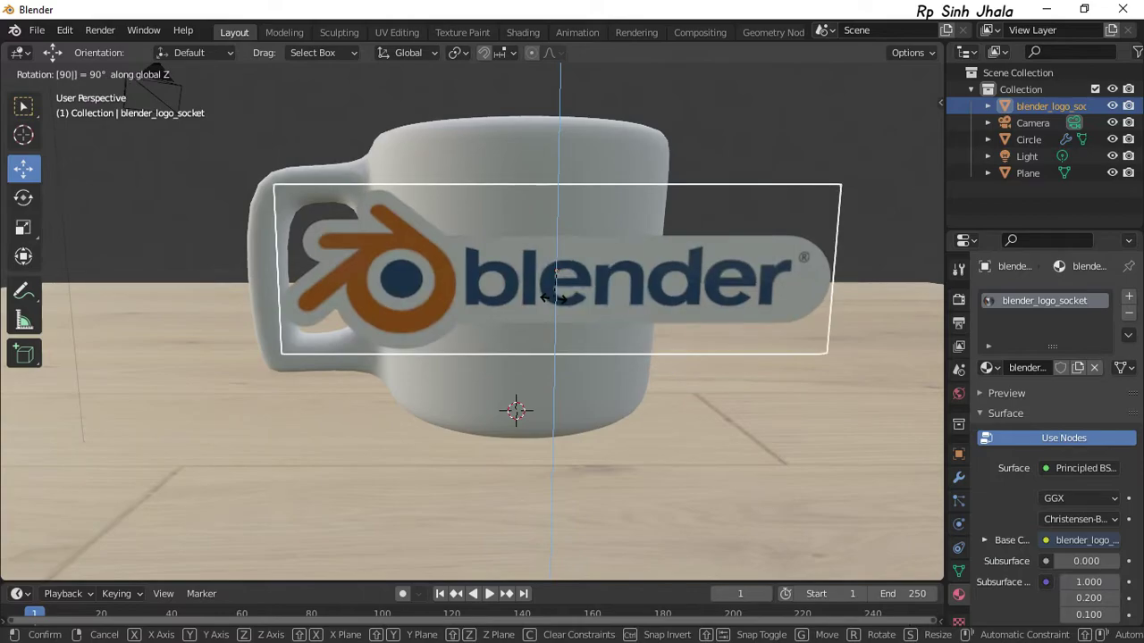
click(559, 300)
Move the logo plane against the mug's side
scroll(down, 3)
drag(672, 416, 265, 288)
drag(264, 287, 433, 312)
scroll(up, 3)
scroll(down, 3)
middle_click(439, 312)
click(365, 291)
Scale the logo plane down to fit the mug and refine its position
drag(432, 316, 419, 300)
drag(419, 300, 490, 299)
scroll(up, 3)
scroll(down, 3)
middle_click(491, 300)
key(s)
click(531, 316)
Add a Subdivision Surface modifier to the logo plane
scroll(down, 3)
drag(554, 316, 957, 481)
middle_click(957, 481)
click(957, 481)
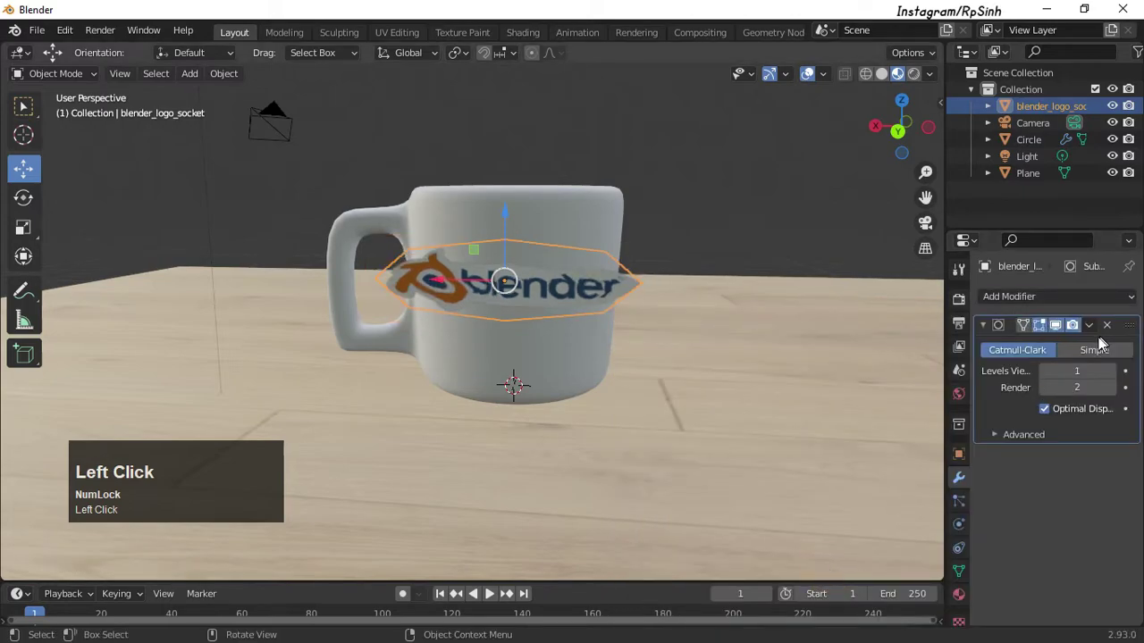
Switch the logo's subdivision surface to Simple with levels raised to 4
click(1115, 375)
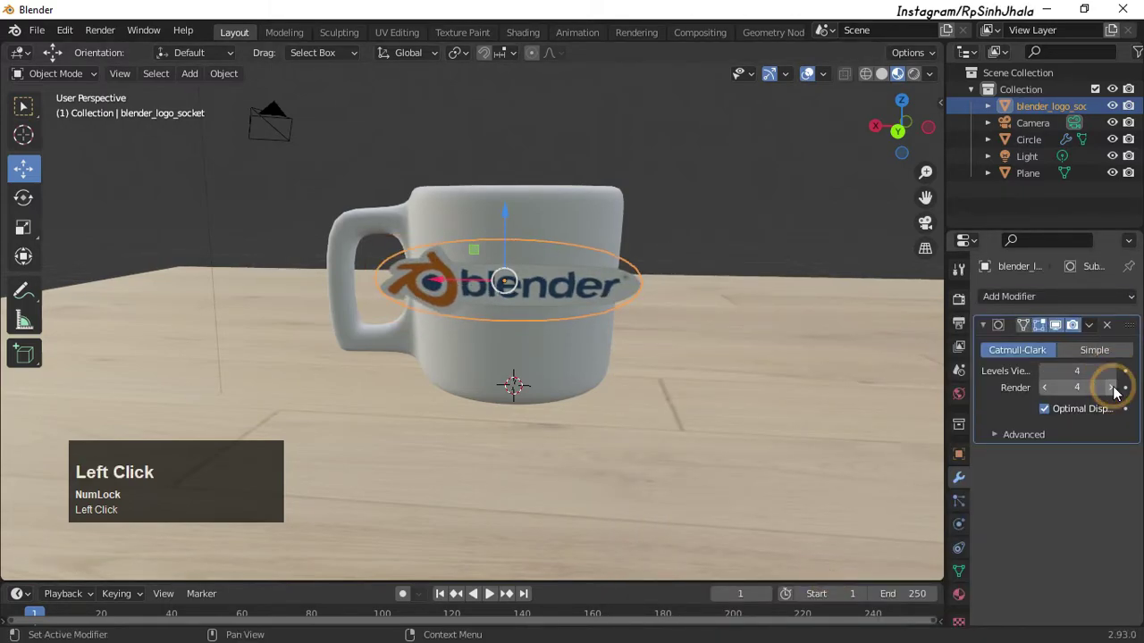
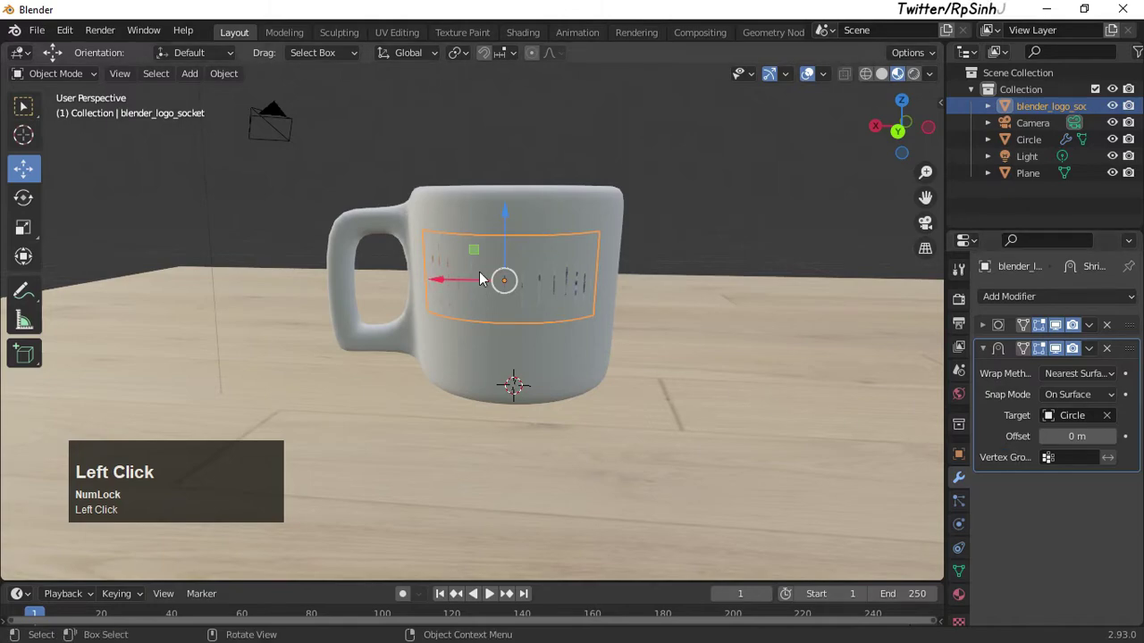
Target the shrinkwrap at the Circle mug with 0.01 m offset and choose Target Normal Project
scroll(up, 3)
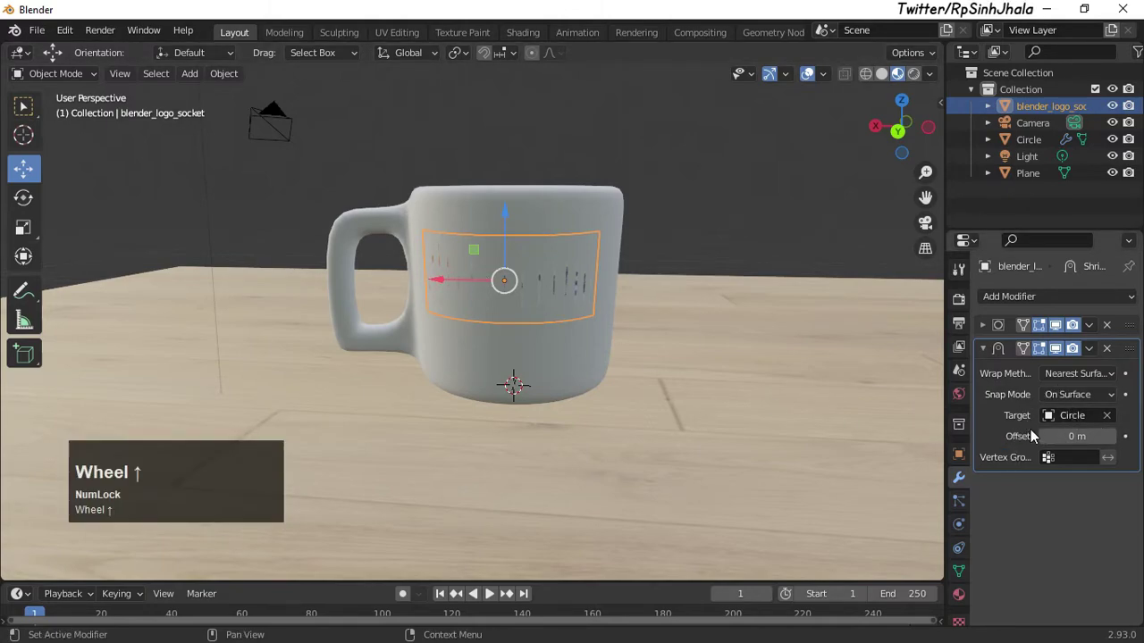
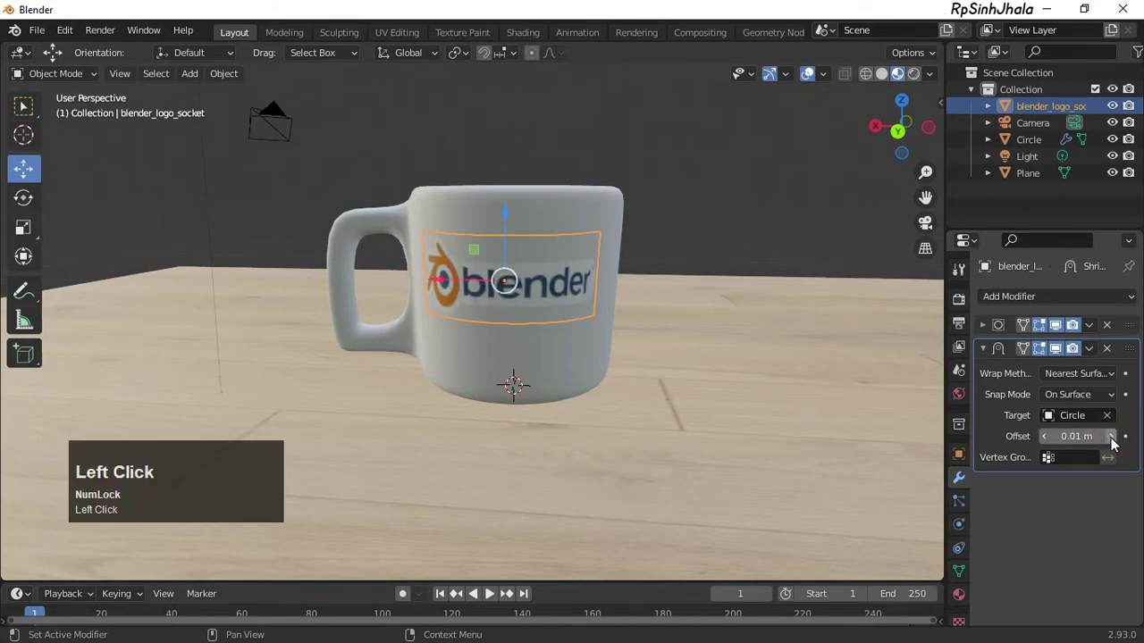
scroll(up, 3)
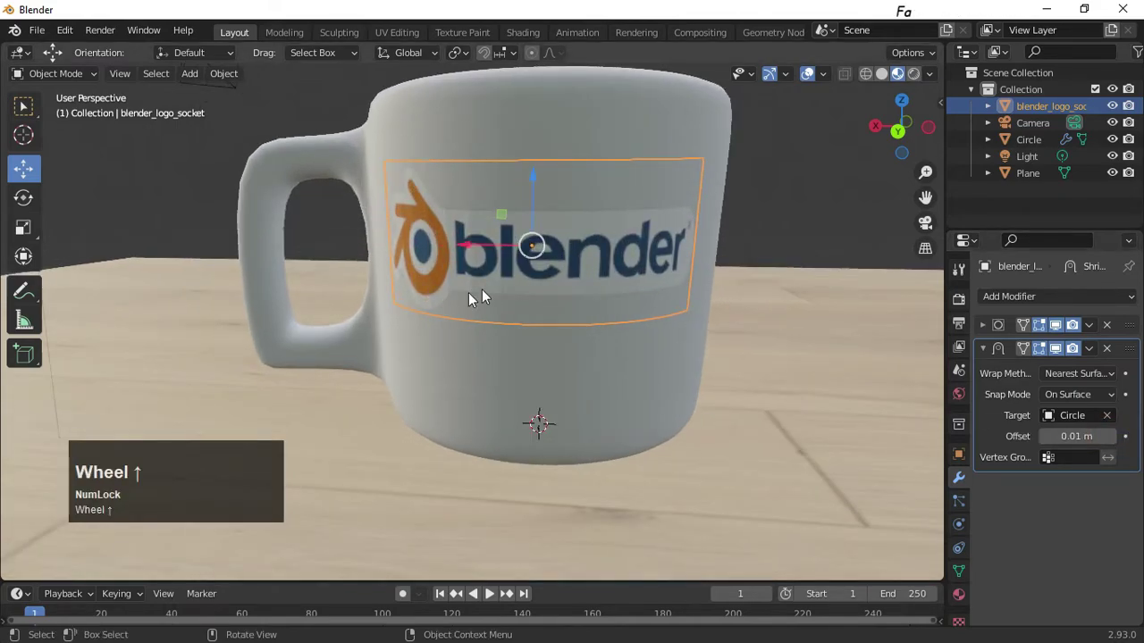
right_click(585, 230)
right_click(584, 229)
click(584, 228)
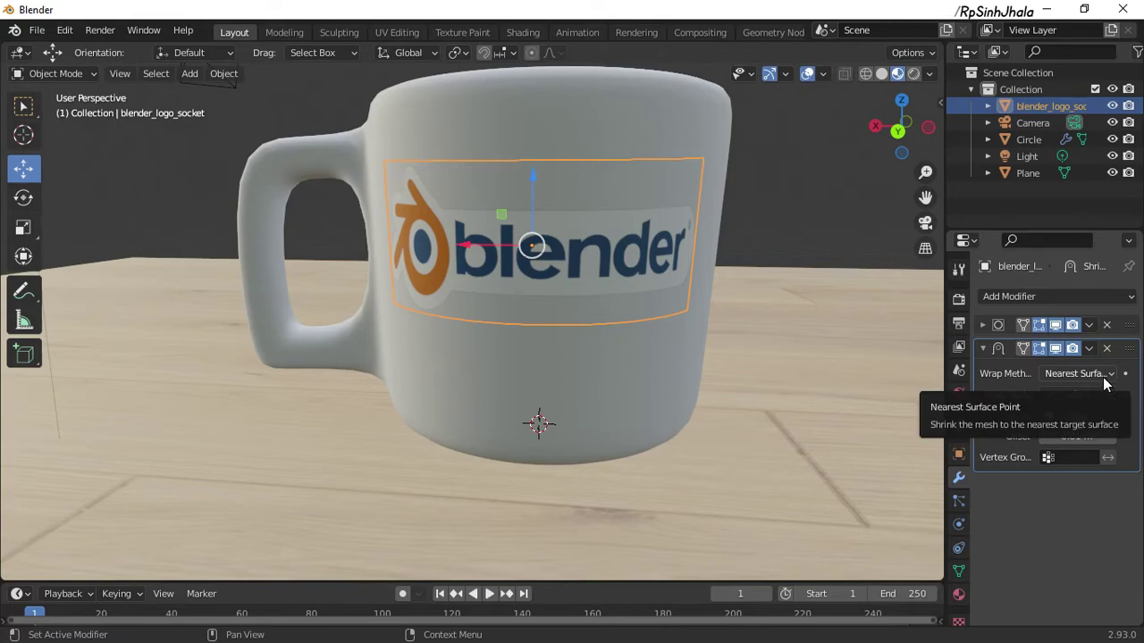
click(1110, 381)
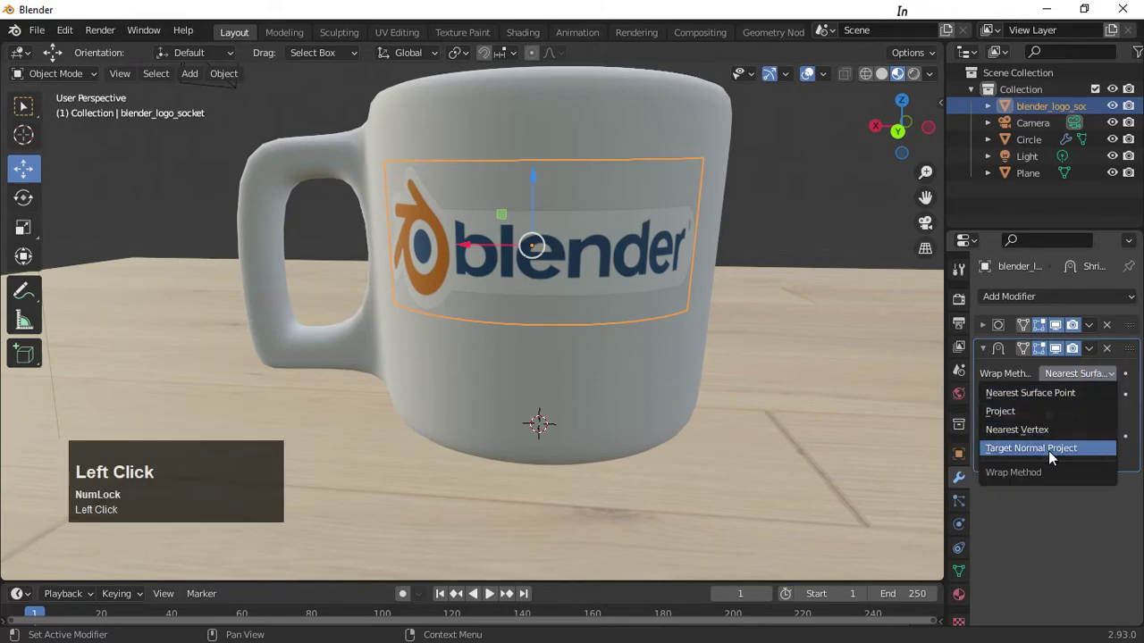
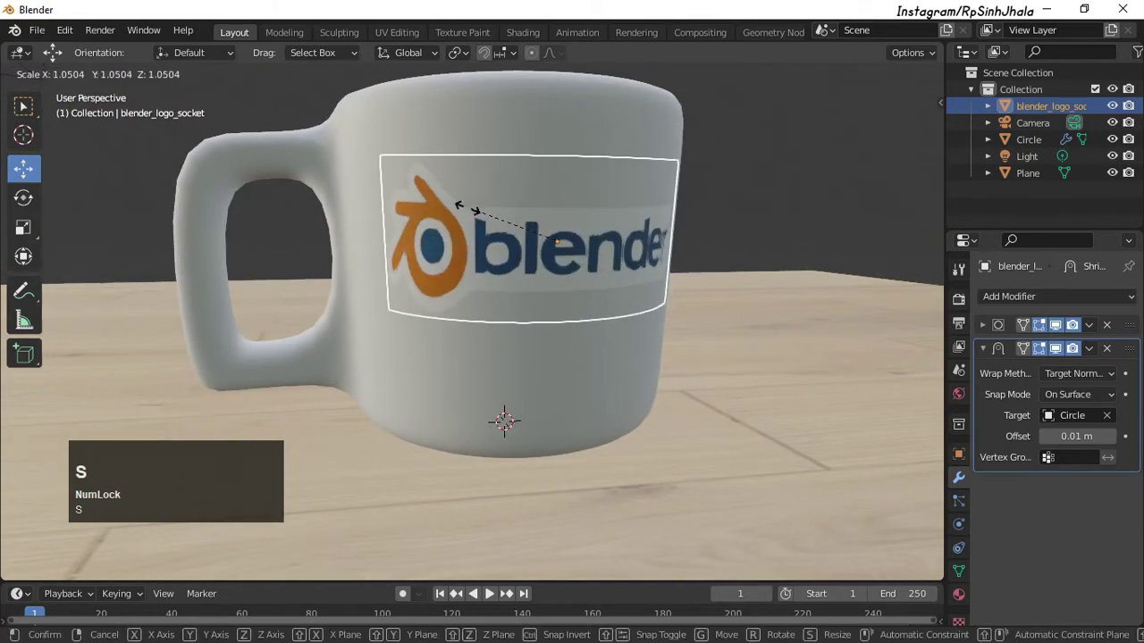
Confirm the logo's slightly larger scale and switch viewport shading to Rendered
click(467, 210)
scroll(down, 3)
drag(514, 241, 540, 303)
scroll(up, 3)
middle_click(553, 291)
scroll(down, 3)
drag(590, 328, 917, 77)
click(917, 78)
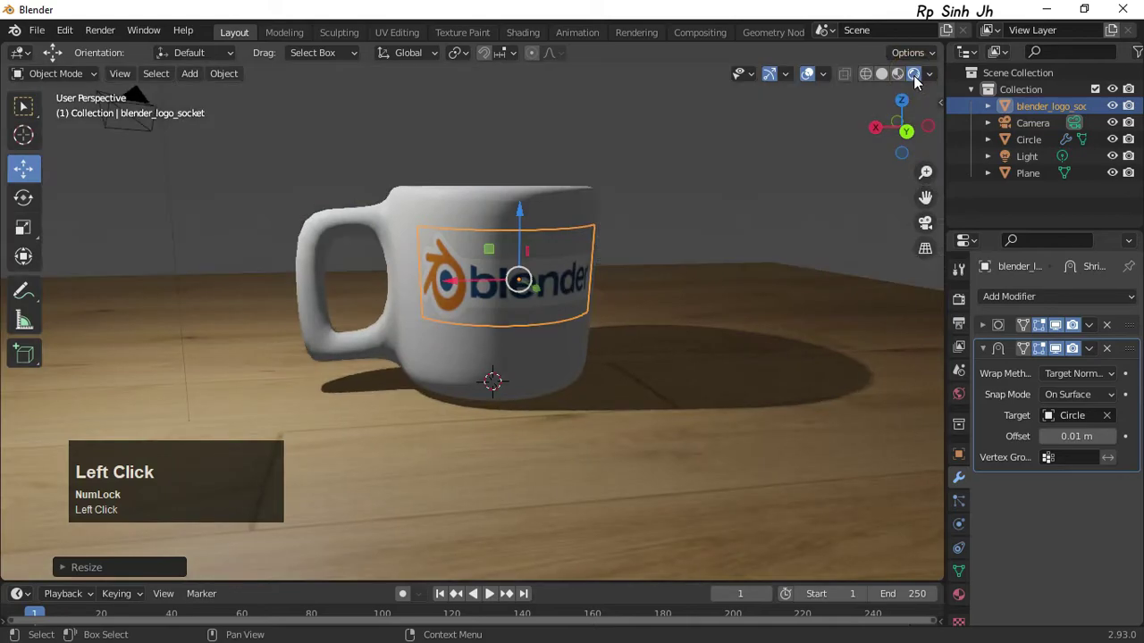
Orbit and zoom to inspect the wrapped logo under realistic lighting and shadows
scroll(up, 3)
scroll(down, 3)
middle_click(701, 302)
drag(729, 322, 542, 309)
scroll(up, 3)
scroll(down, 3)
scroll(up, 3)
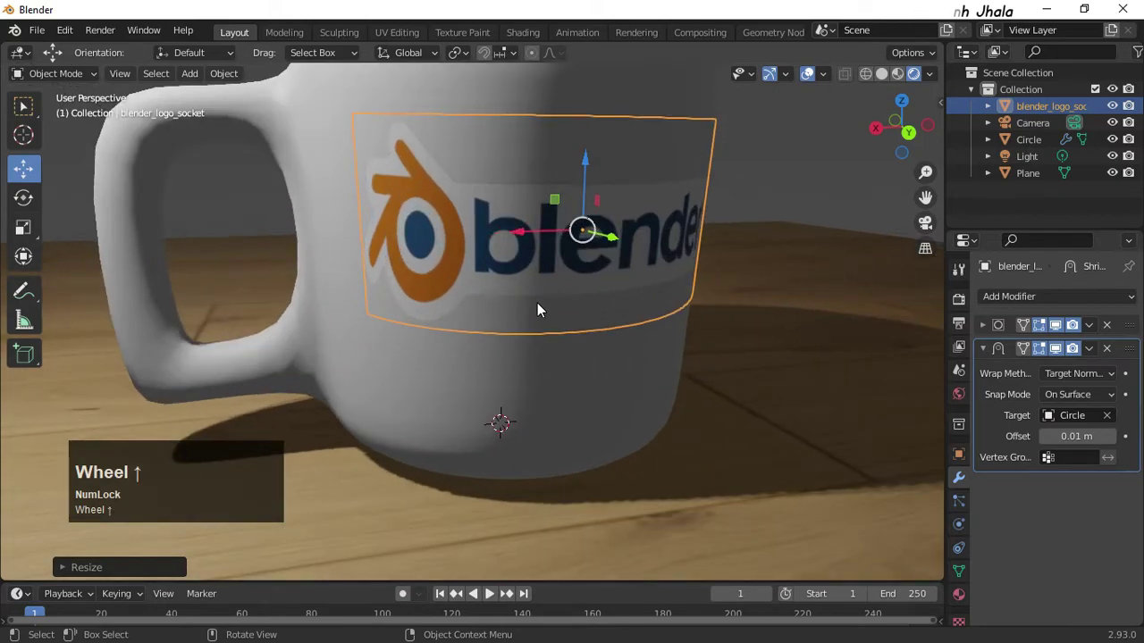
scroll(down, 3)
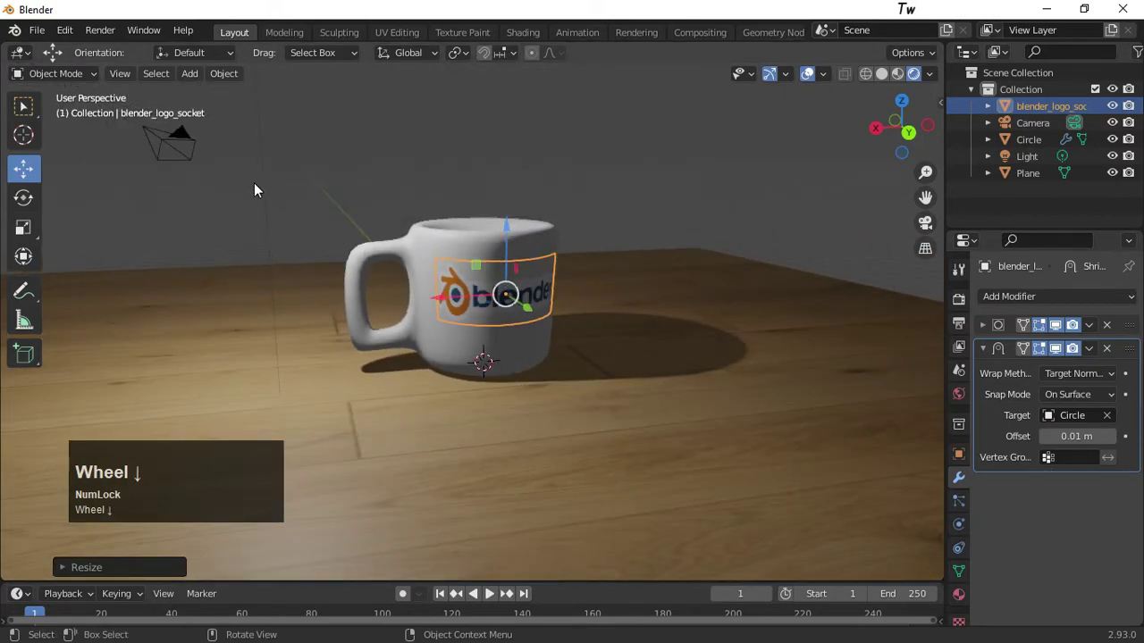
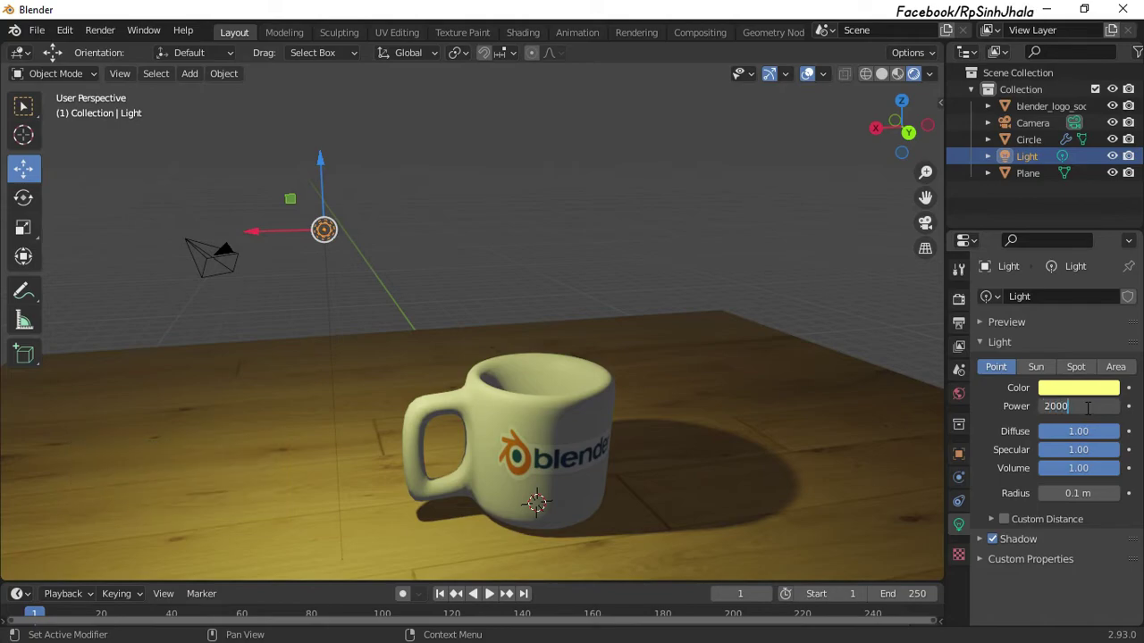
Orbit around the scene lit at 2000 W and select the mug
drag(686, 480, 634, 483)
middle_click(633, 483)
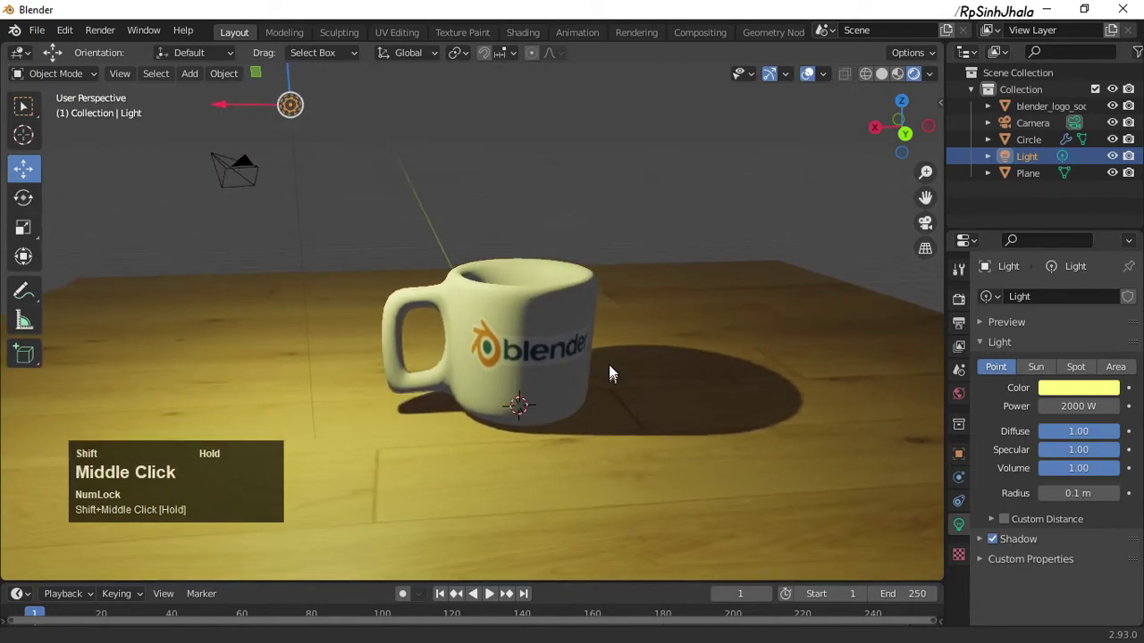
scroll(up, 3)
click(498, 283)
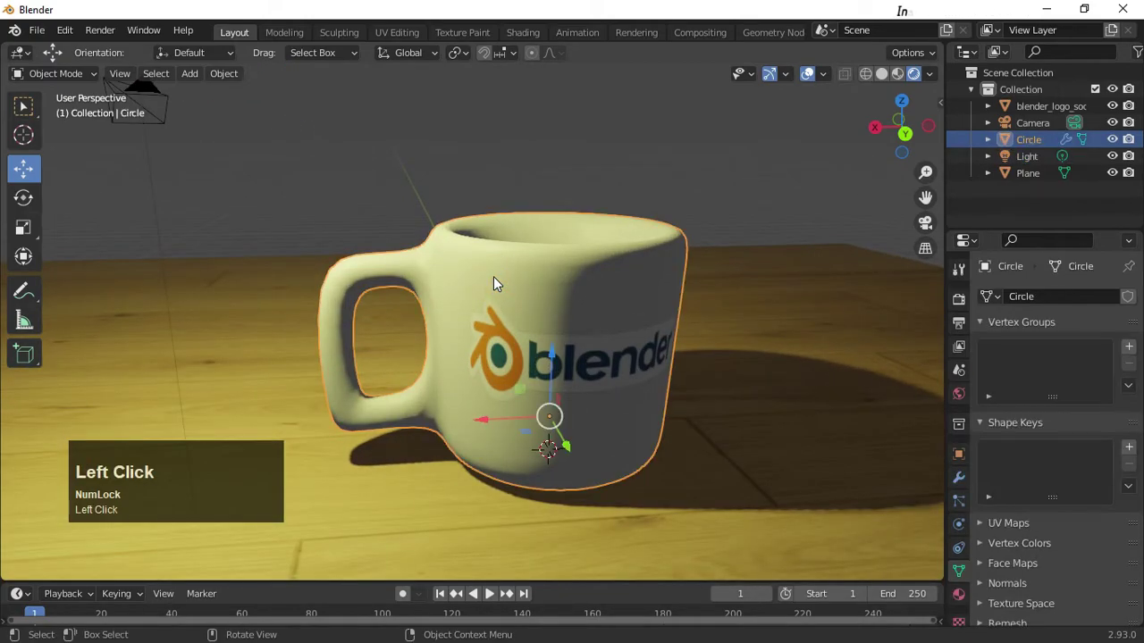
Select the logo plane and the mug and join them into one object
key(g)
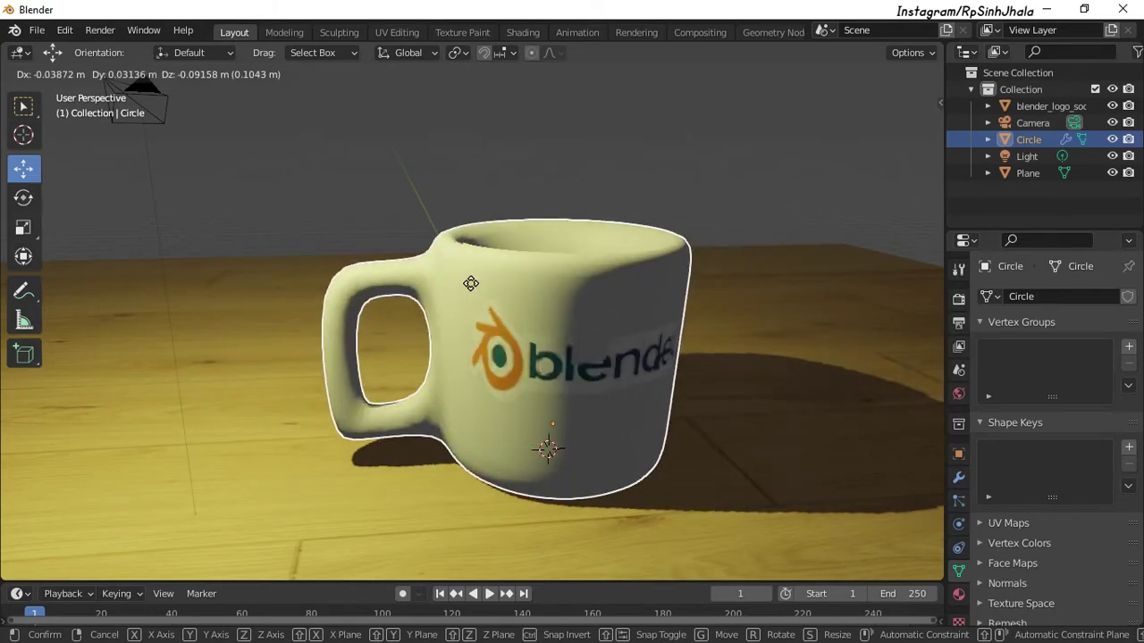
right_click(525, 278)
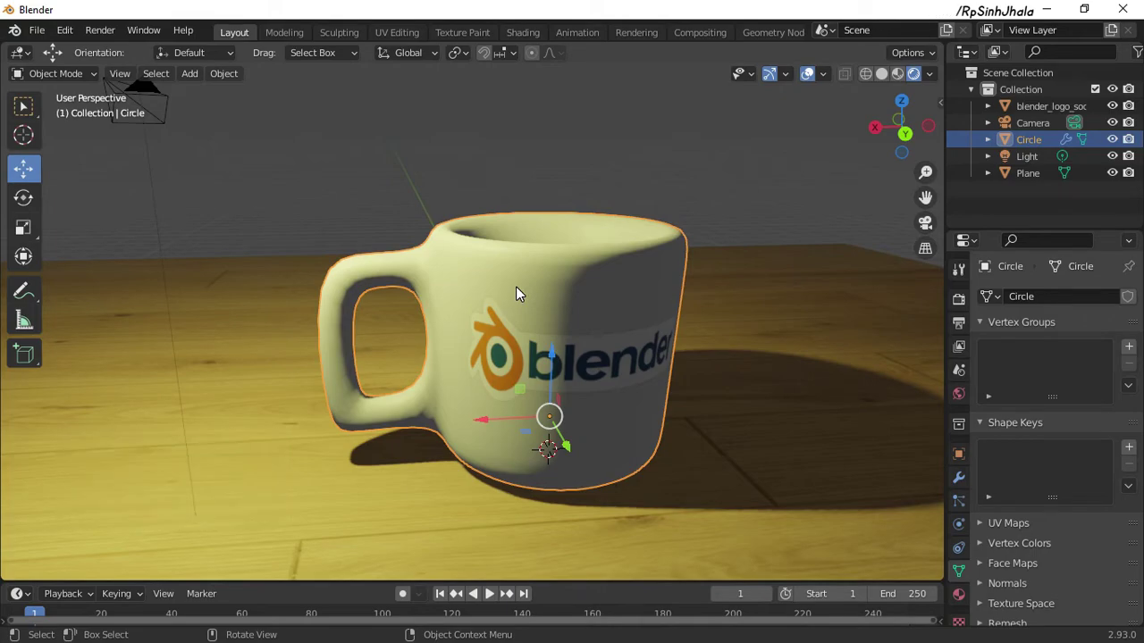
drag(541, 301, 533, 351)
click(532, 351)
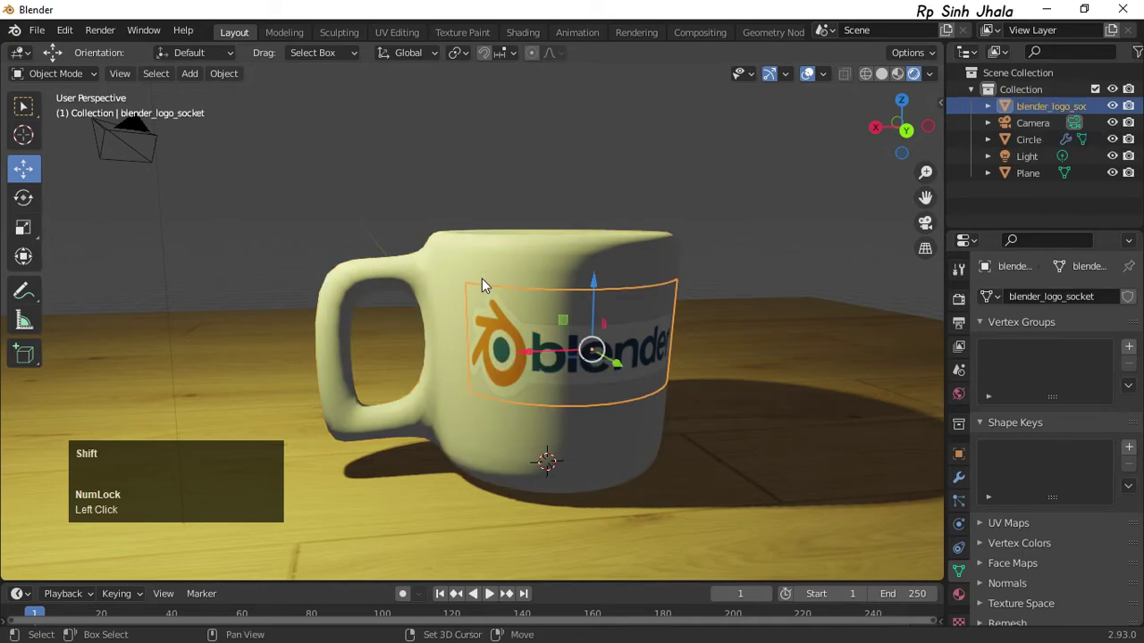
click(486, 264)
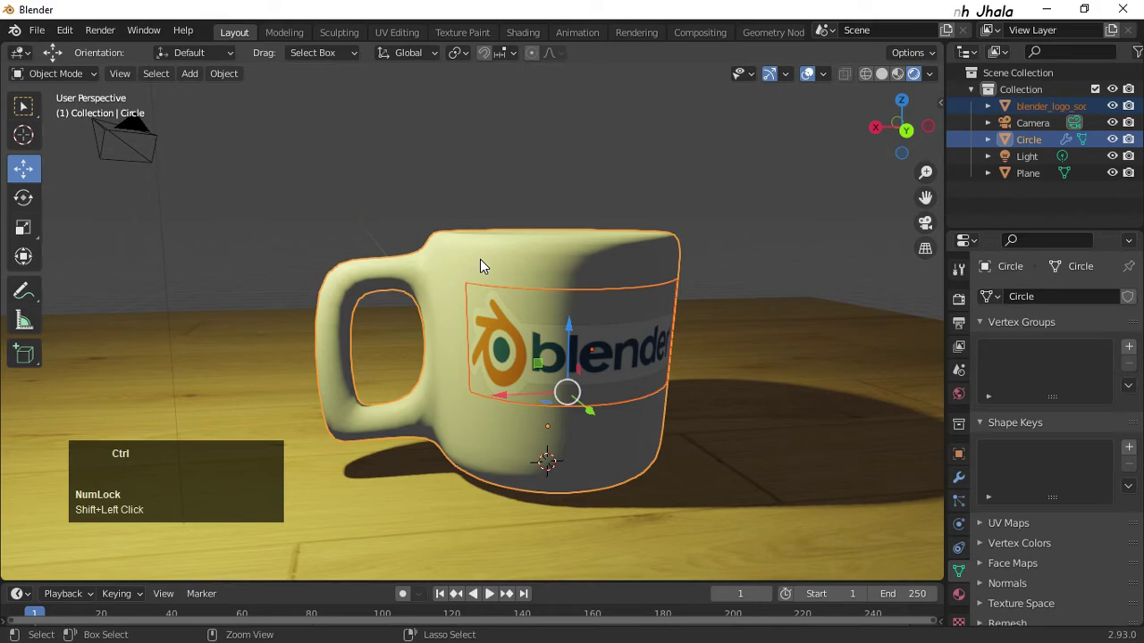
key(ctrl+p)
click(489, 268)
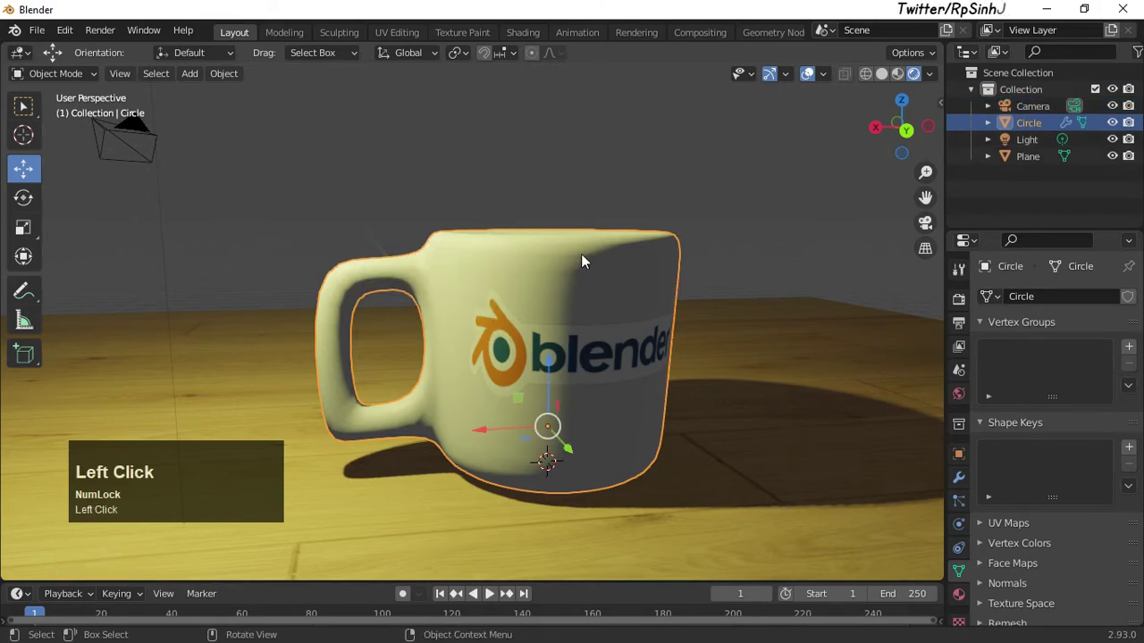
Test-move the joined mug to confirm the logo follows, then inspect the finished scene
key(g)
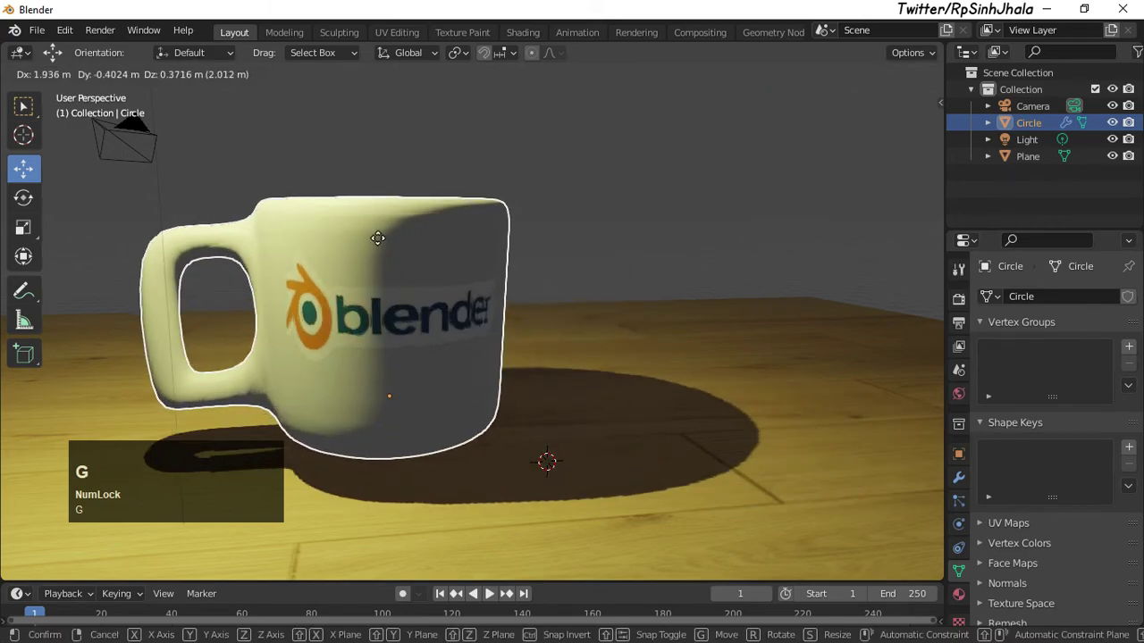
click(502, 229)
drag(605, 282, 473, 317)
drag(473, 317, 583, 381)
drag(584, 381, 538, 374)
scroll(up, 3)
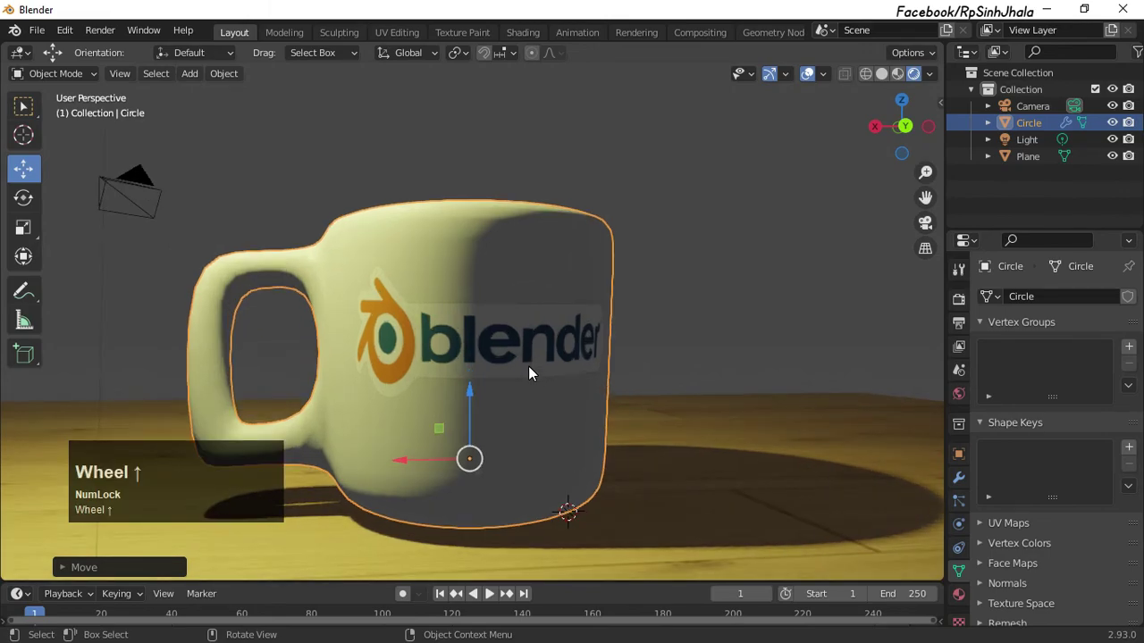
drag(461, 250, 460, 238)
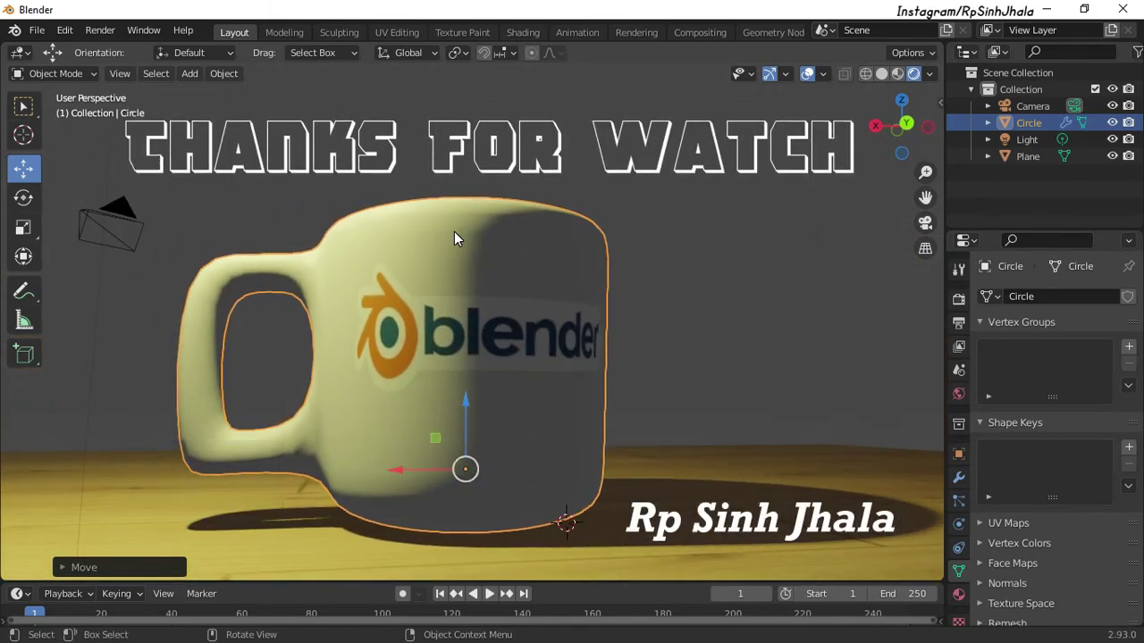